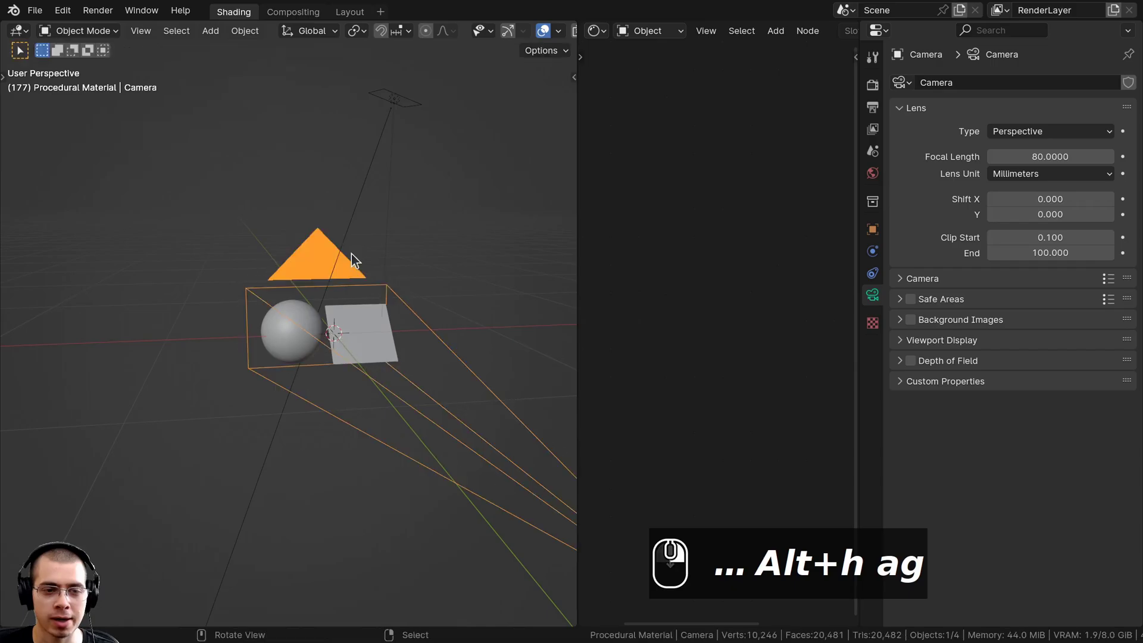
Step: Look through the camera (Numpad 0) at the scene lit by the machine_shop_02_1k.hdr world
scroll(up, 3)
key(KP_0)
key(g)
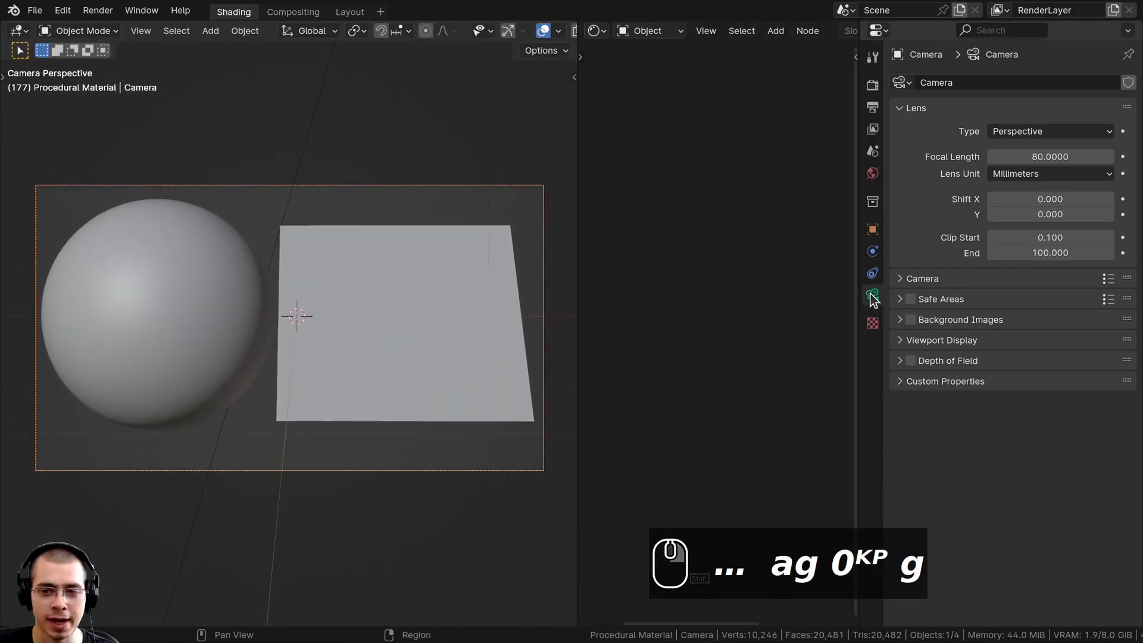
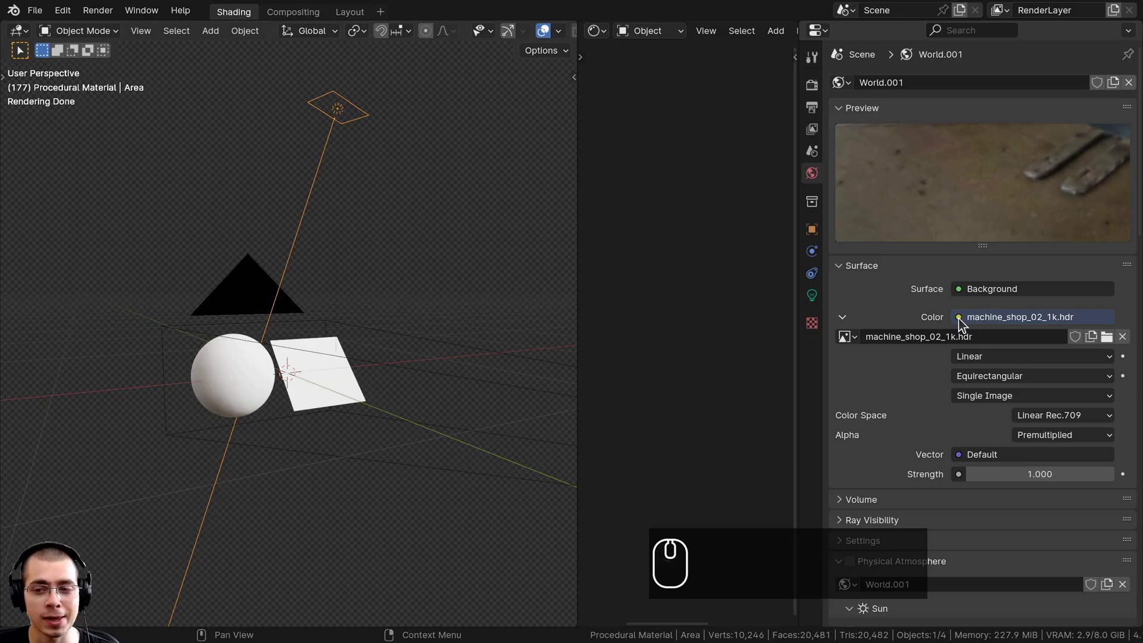
Step: Orbit around the sphere and plane to review the scene before checking render settings
drag(963, 323, 734, 373)
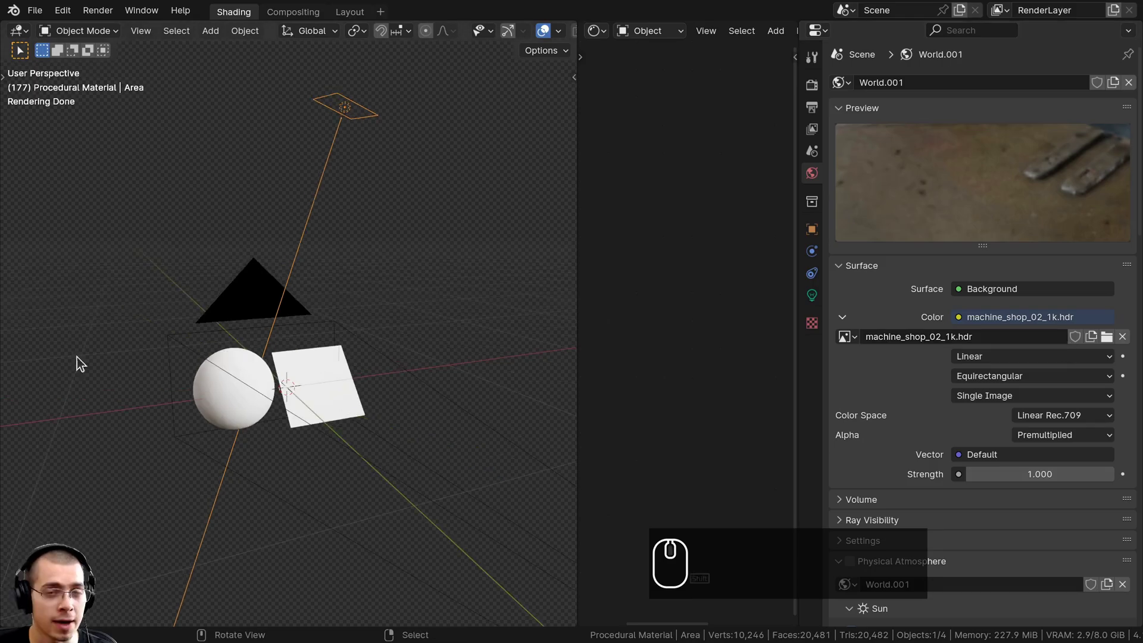
middle_click(237, 347)
drag(191, 358, 811, 94)
drag(811, 94, 848, 172)
drag(847, 212, 863, 405)
drag(865, 407, 849, 580)
drag(456, 326, 851, 564)
drag(848, 576, 1116, 307)
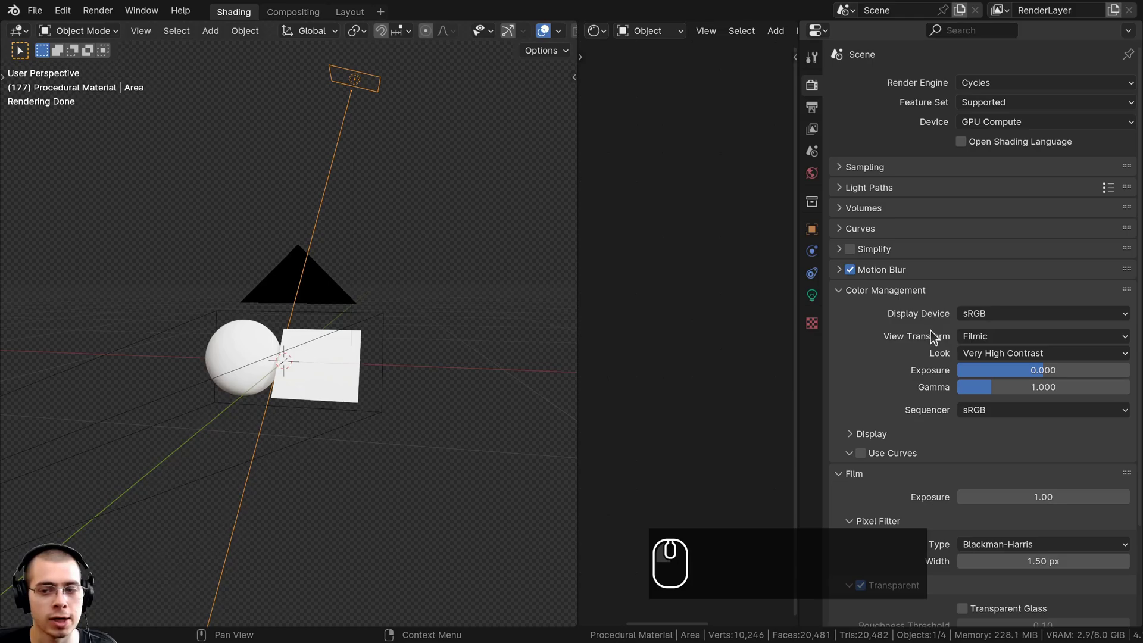
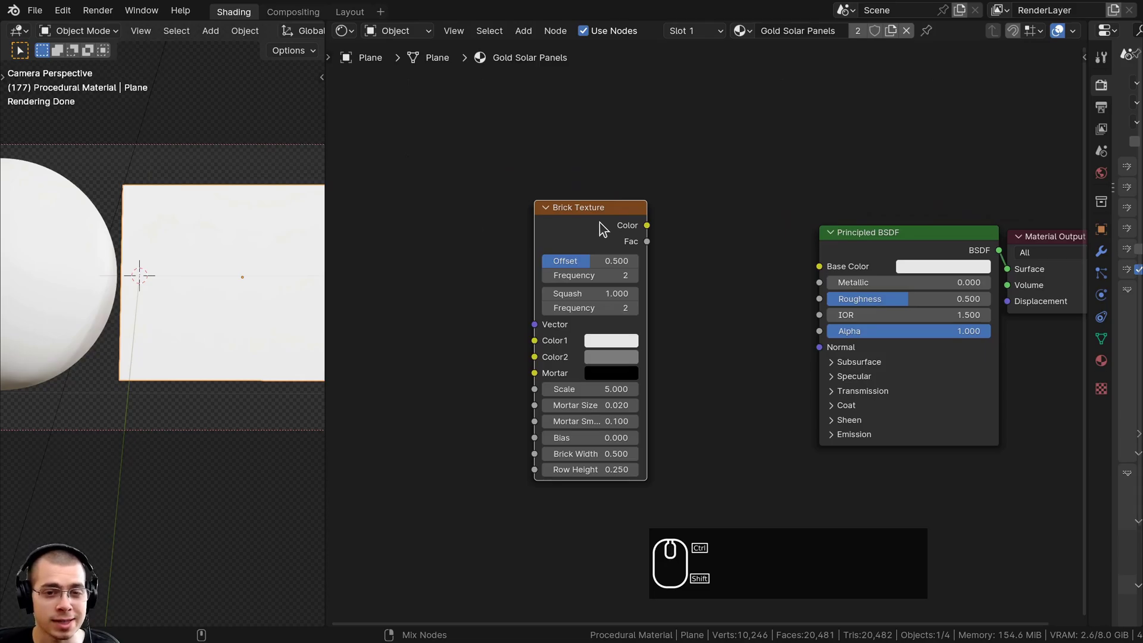
Step: Feed Brick Texture colour into Base Color and add Texture Coordinate and Mapping nodes (Ctrl+T)
drag(607, 228, 309, 303)
drag(203, 303, 317, 304)
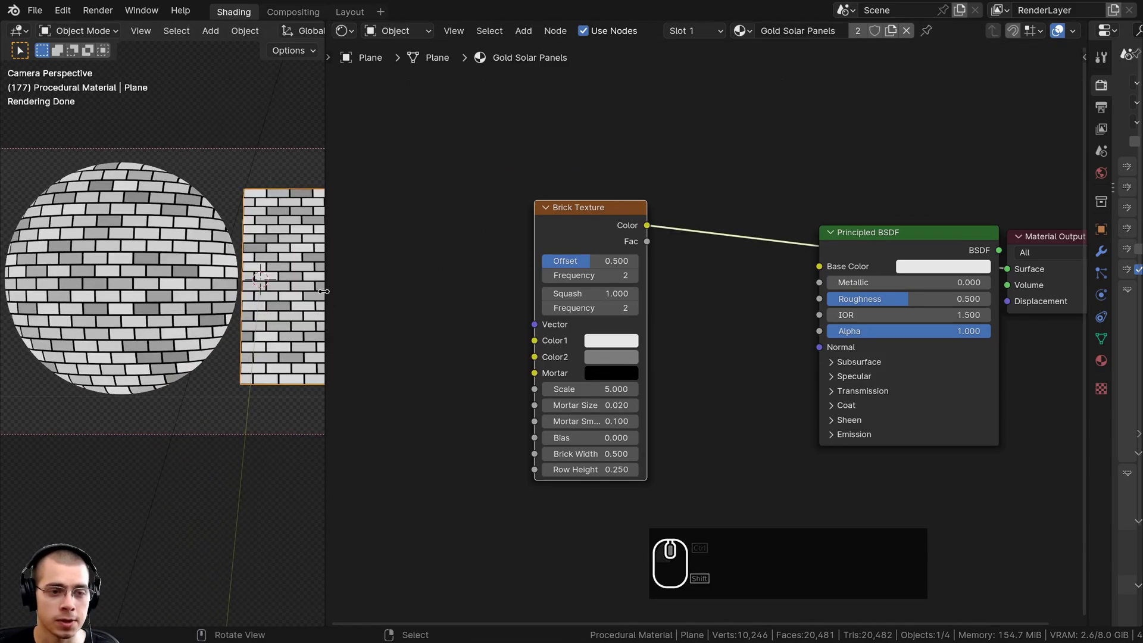
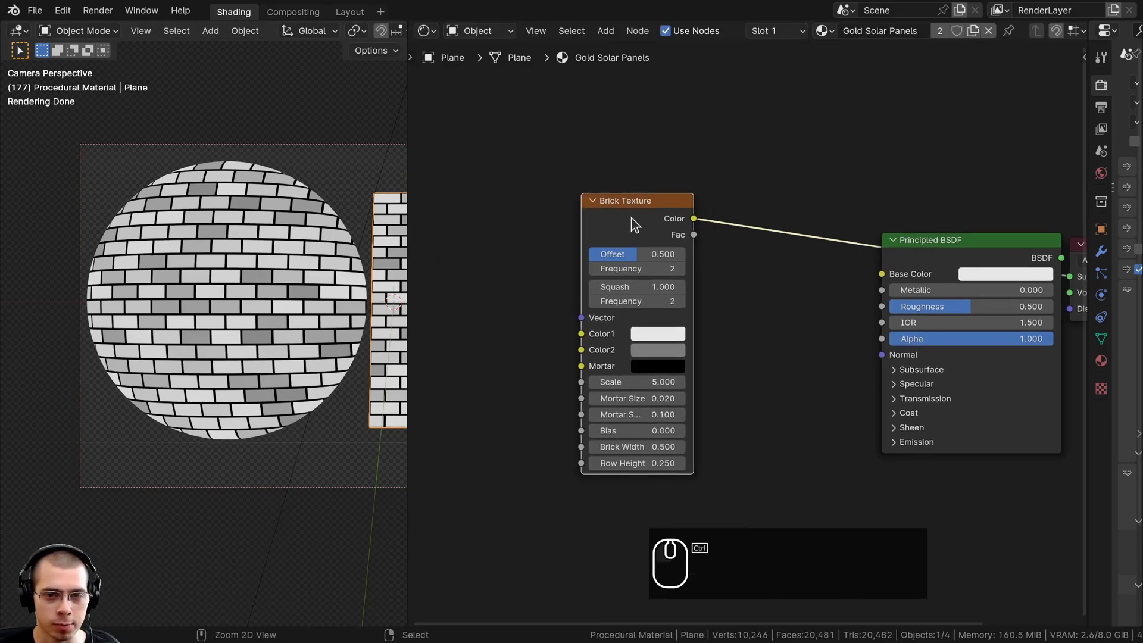
key(ctrl+t)
drag(612, 202, 575, 285)
key(a)
Step: Drive the Mapping from the Object coordinate output so bricks map across the icosphere
drag(474, 255, 569, 283)
drag(572, 281, 265, 330)
drag(239, 351, 524, 302)
key(a)
drag(271, 331, 262, 303)
middle_click(248, 257)
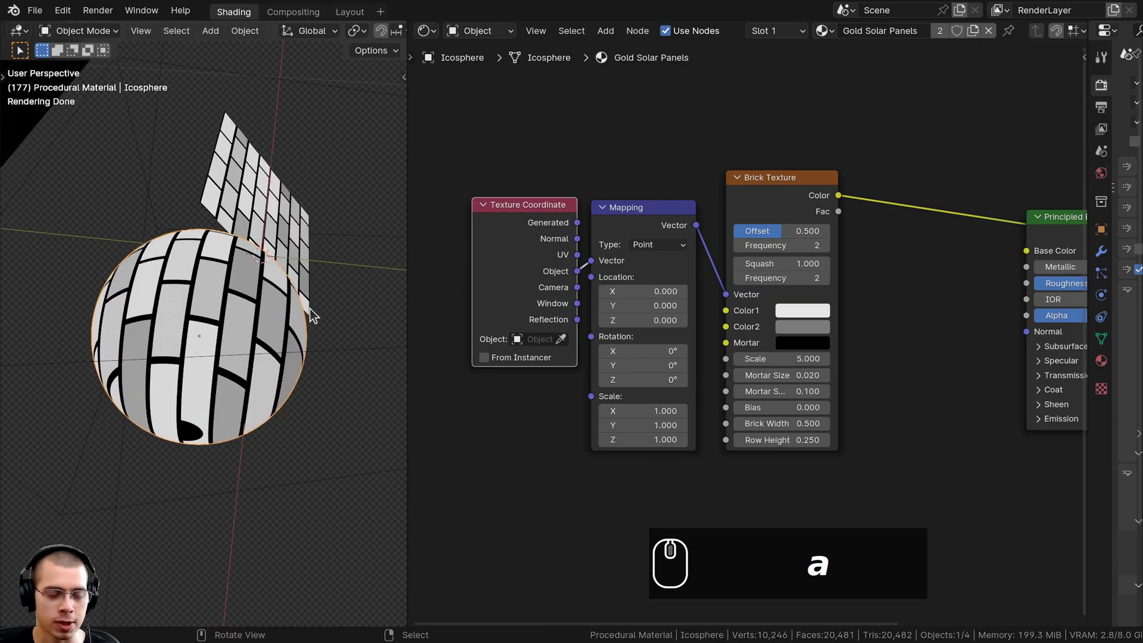
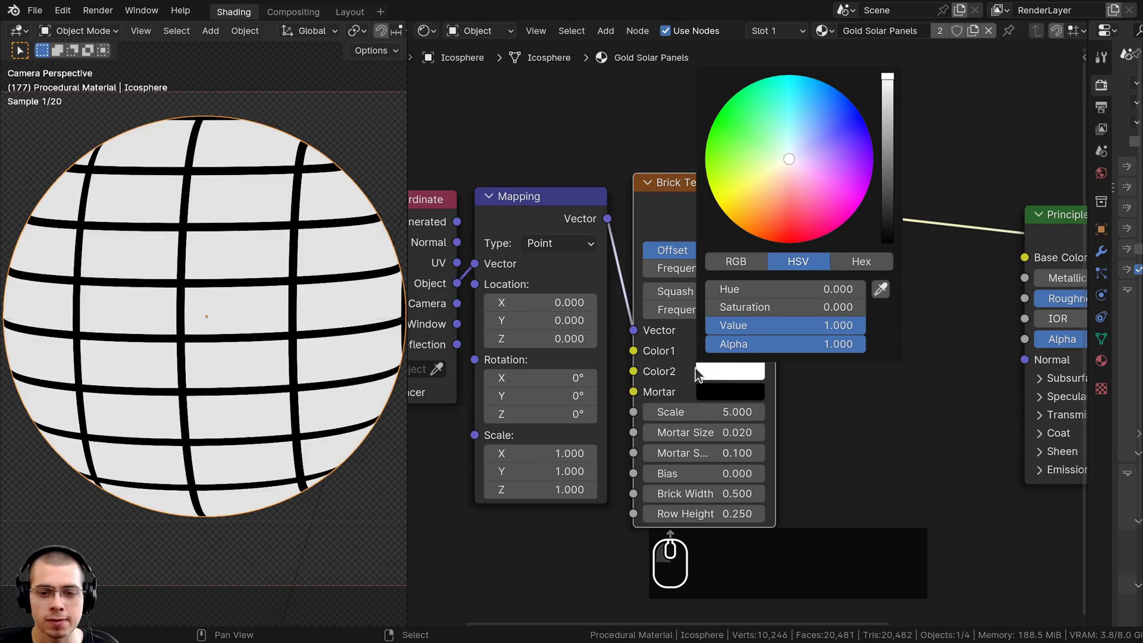
Step: Confirm white Color2, duplicate the Brick Texture (Shift+D) and set the duplicate's Scale to 20
click(728, 404)
scroll(down, 3)
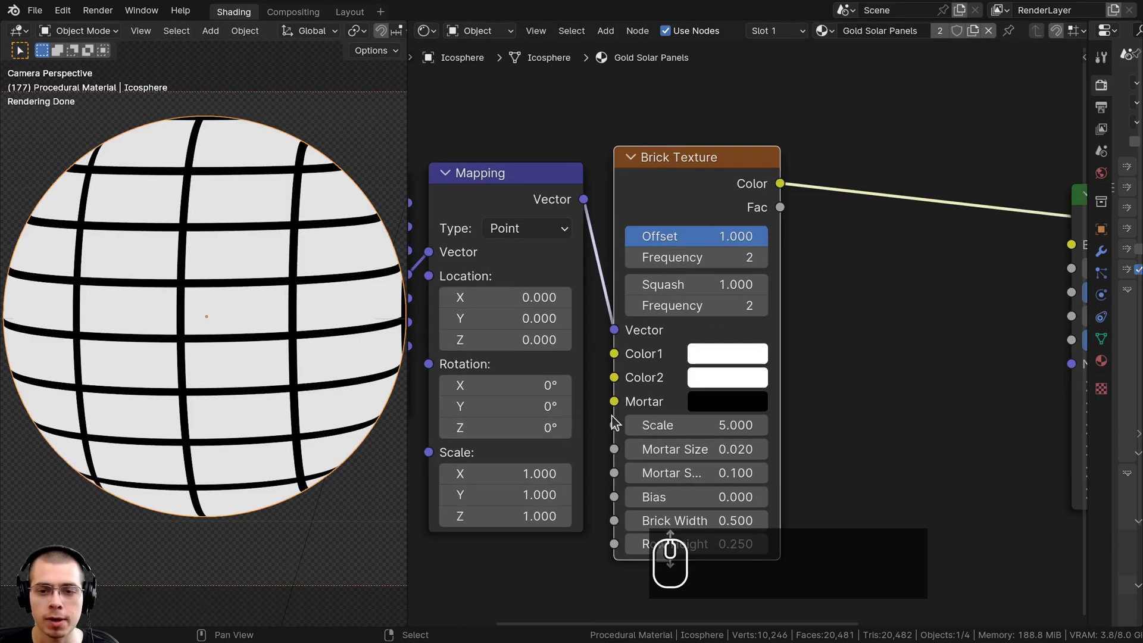
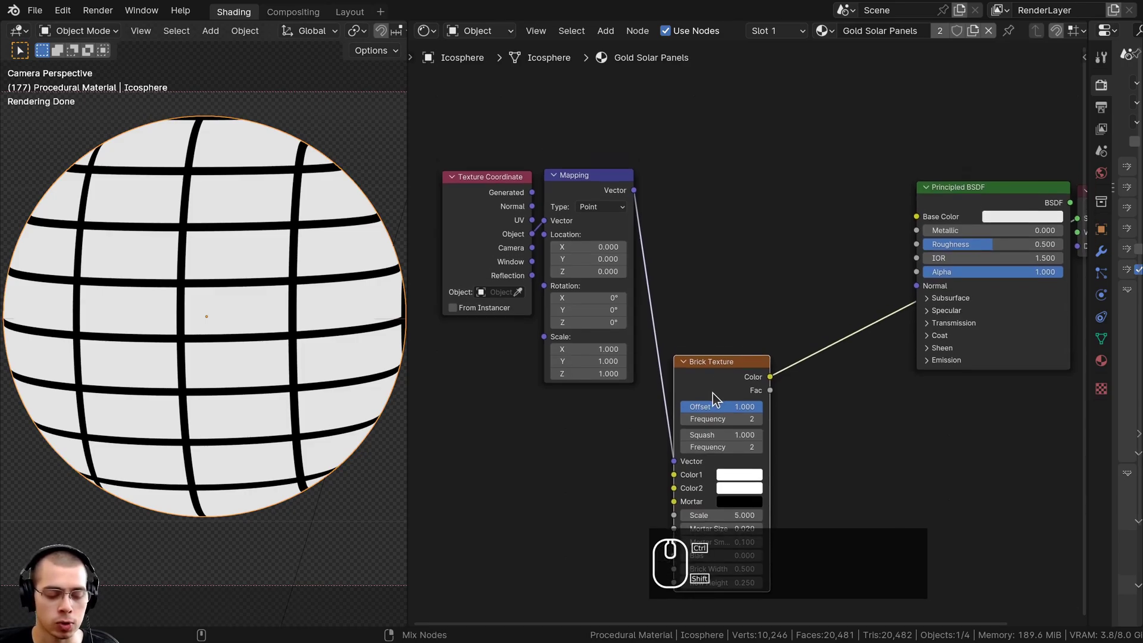
key(shift+d)
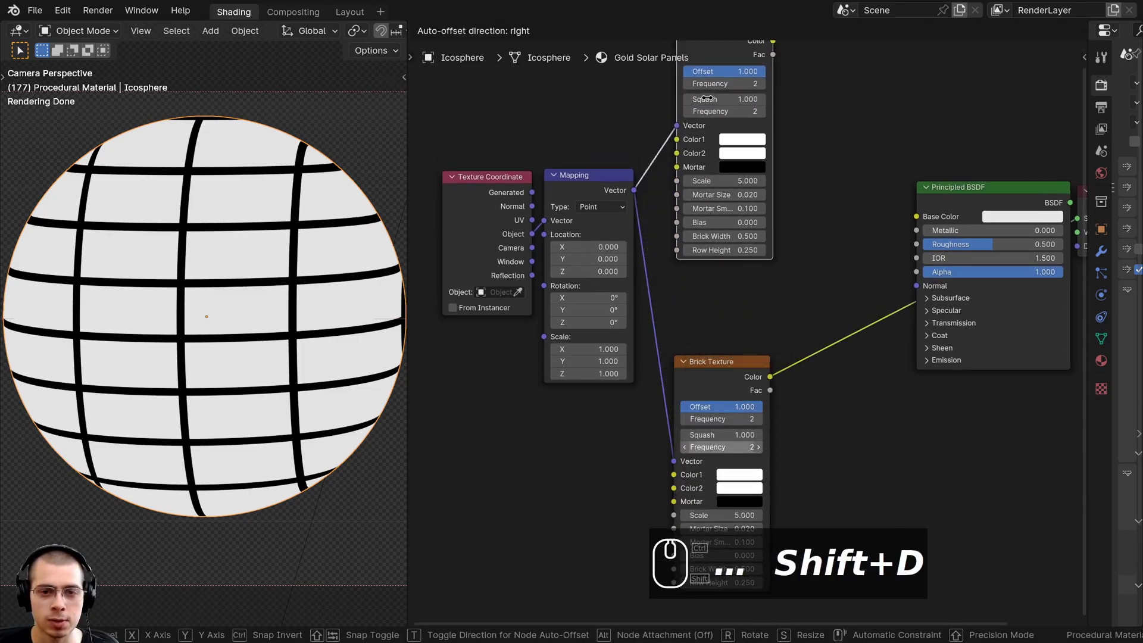
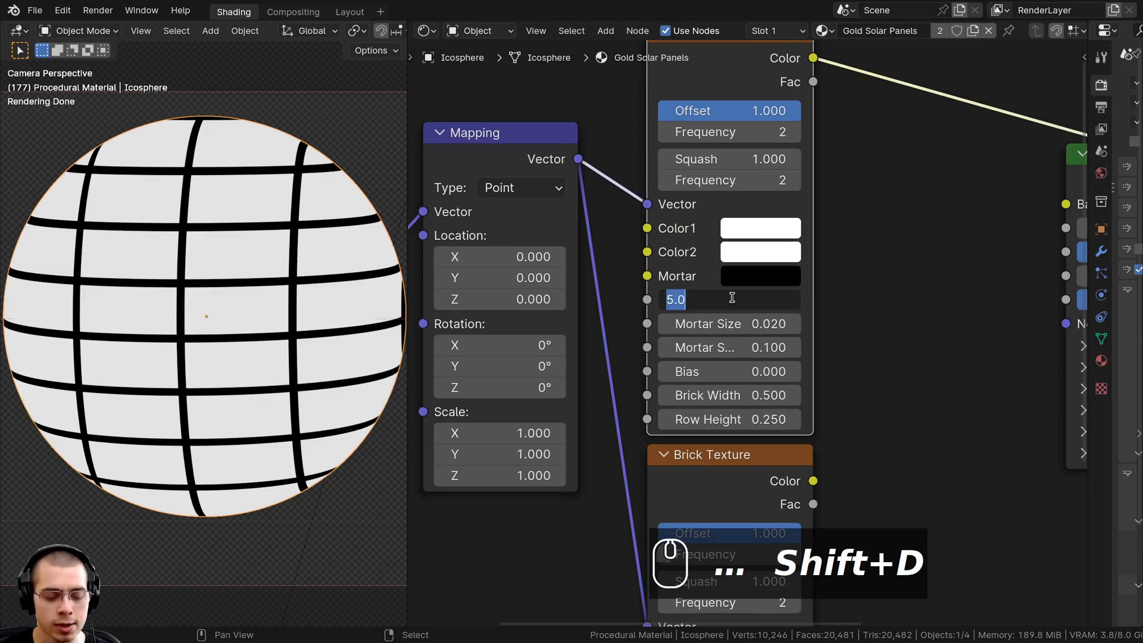
key(2)
text(20)
key(Return)
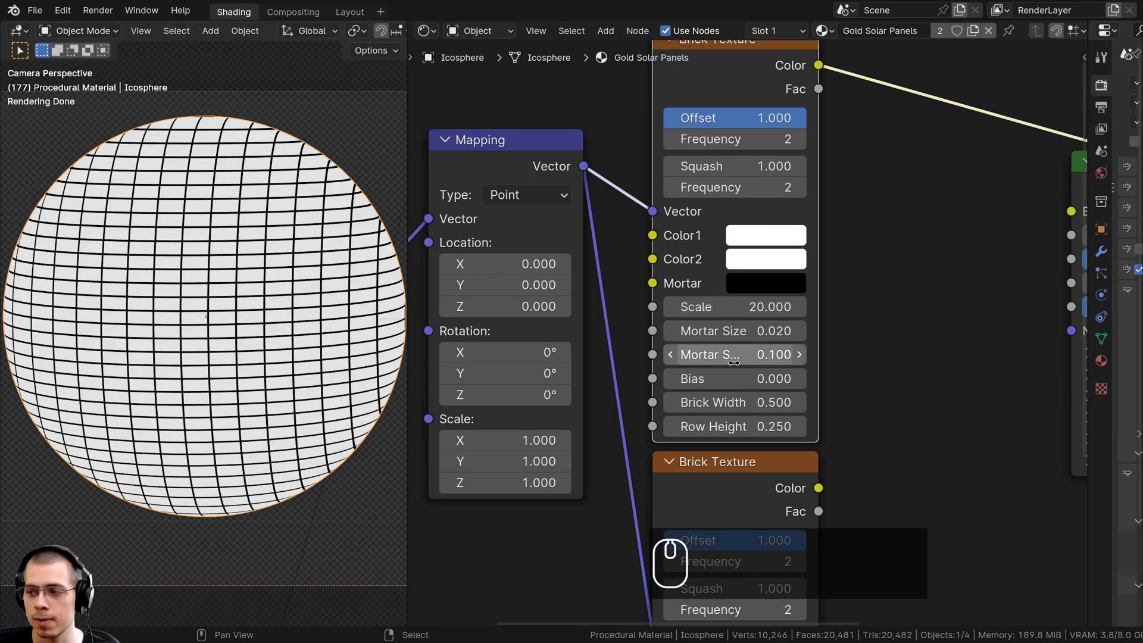
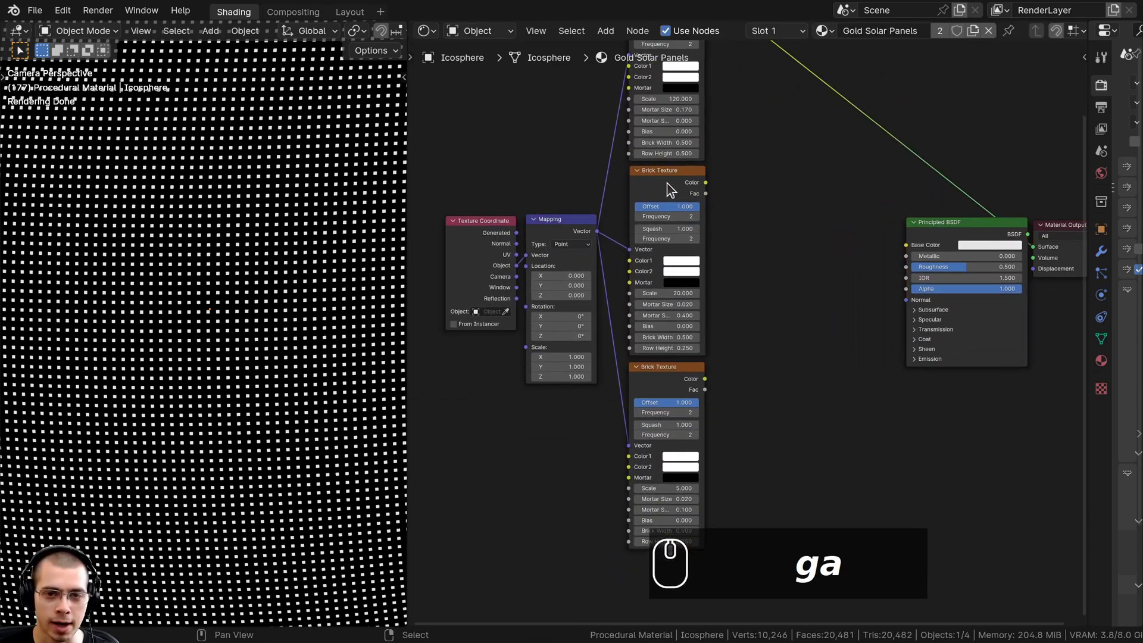
Step: Combine the scale-20 and scale-5 brick colours with a Mix node set to Darken blending
click(670, 186)
click(656, 378)
key(ctrl+0)
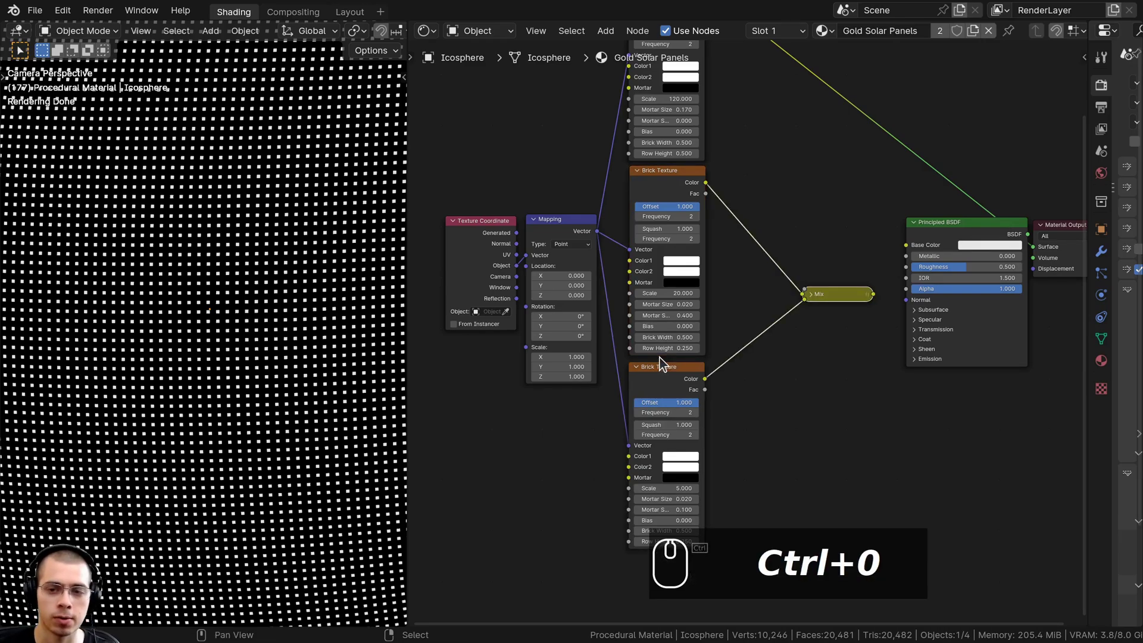
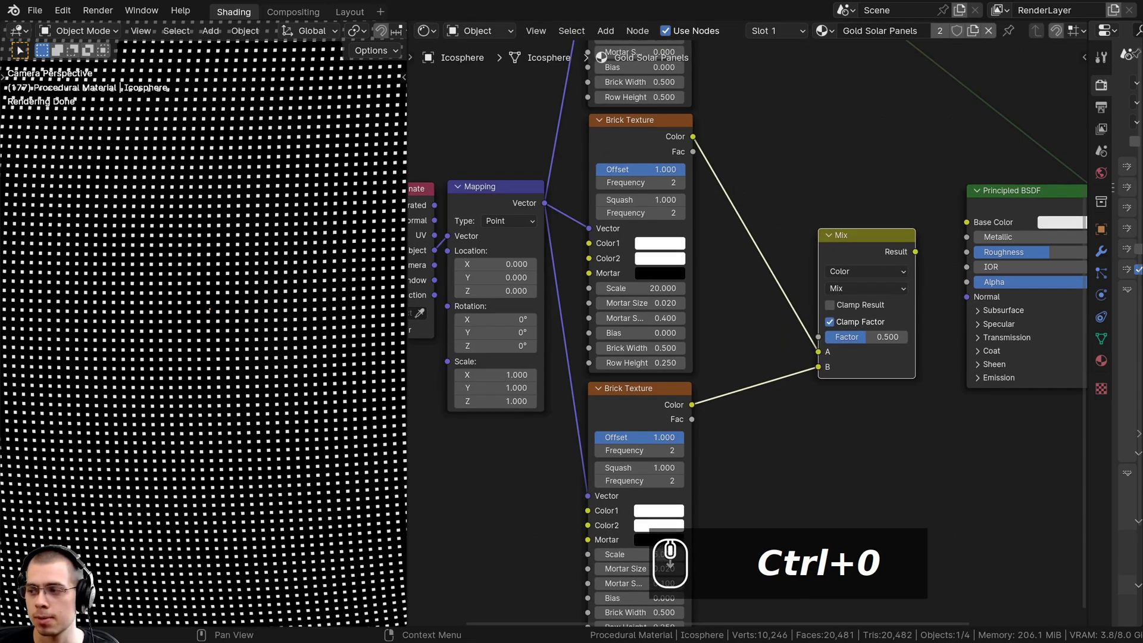
scroll(up, 3)
scroll(up, 3)
click(915, 260)
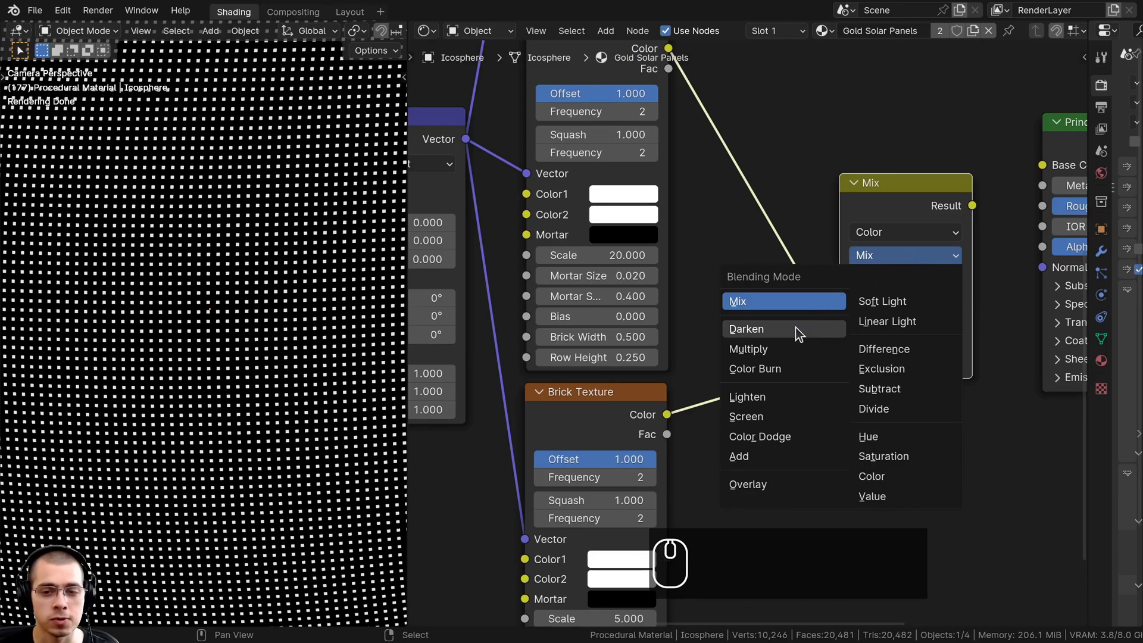
click(801, 332)
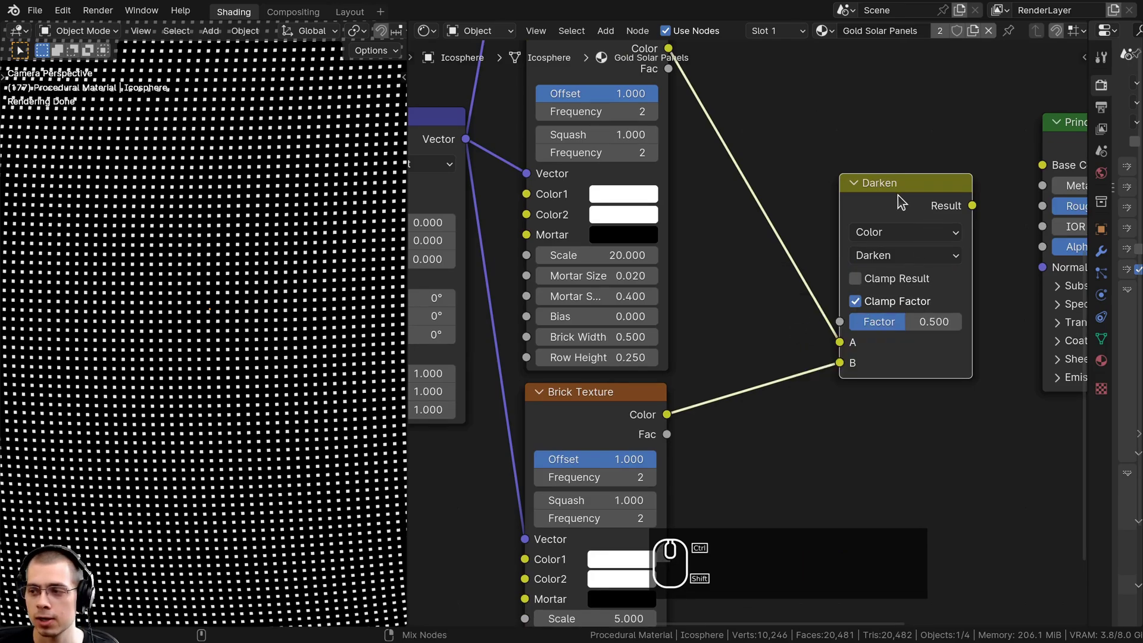
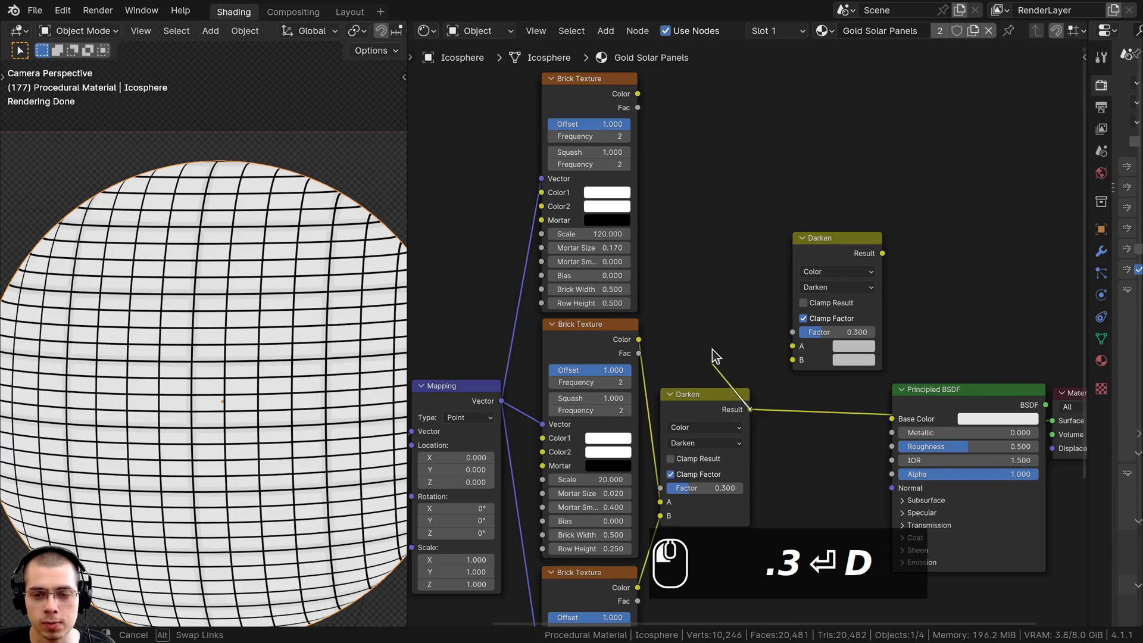
Step: Wire scale-120 Brick Fac and first Darken into the second Darken, B black, Result to Base Color
drag(749, 333, 597, 96)
drag(629, 96, 644, 103)
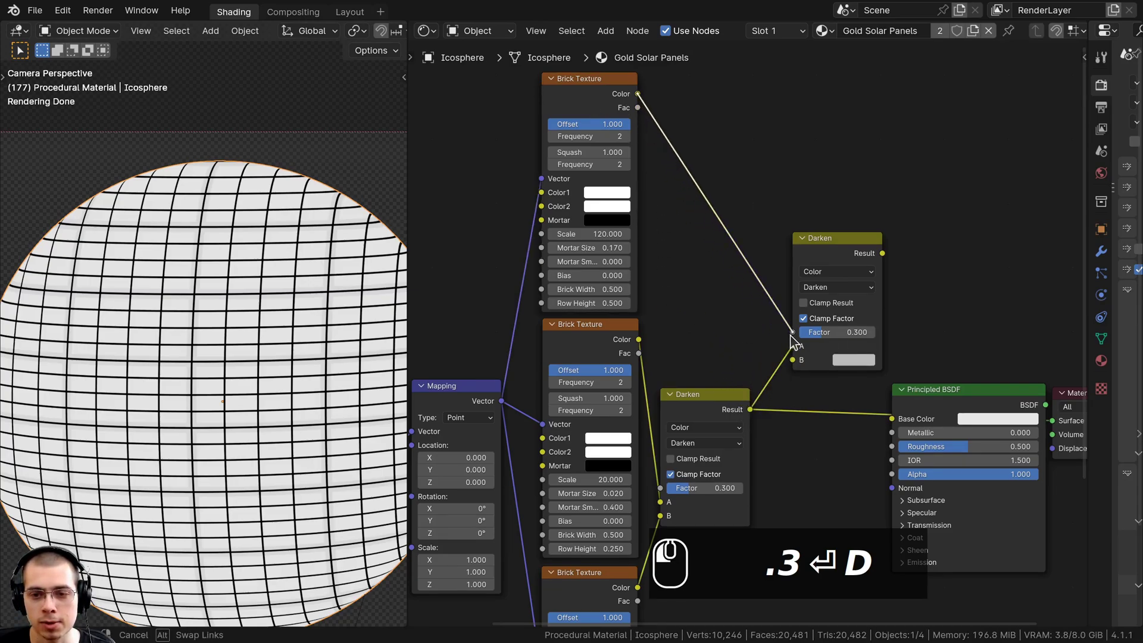
drag(795, 341, 848, 258)
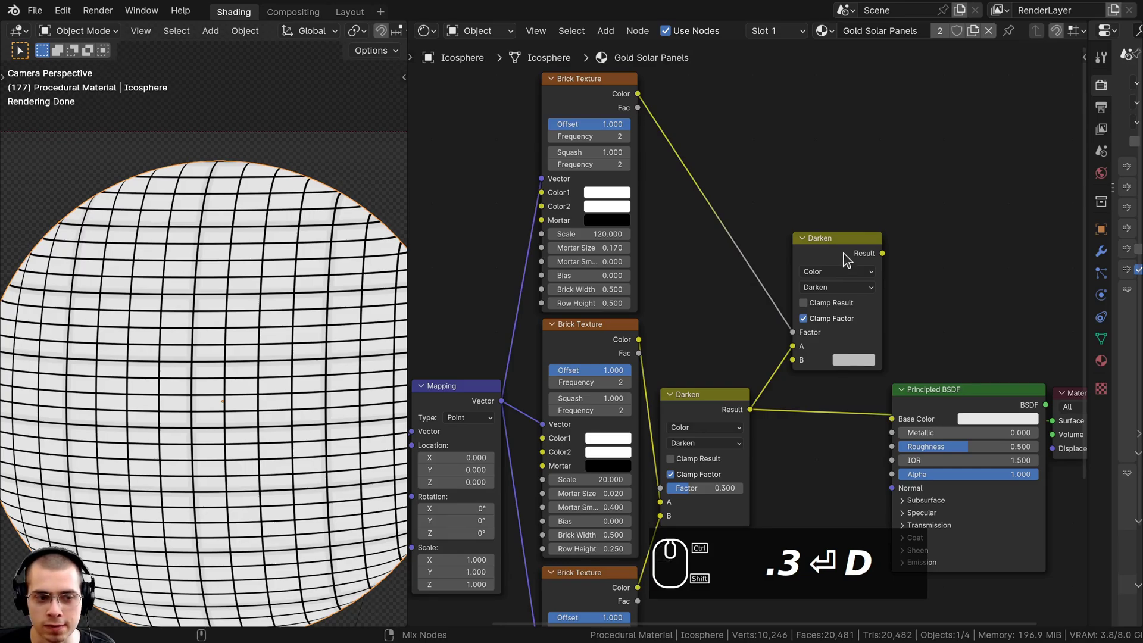
drag(848, 258, 230, 324)
scroll(up, 3)
drag(861, 365, 249, 477)
Step: Zoom in close to inspect the black-dotted panel pattern on the sphere
scroll(down, 3)
scroll(up, 3)
drag(233, 417, 142, 274)
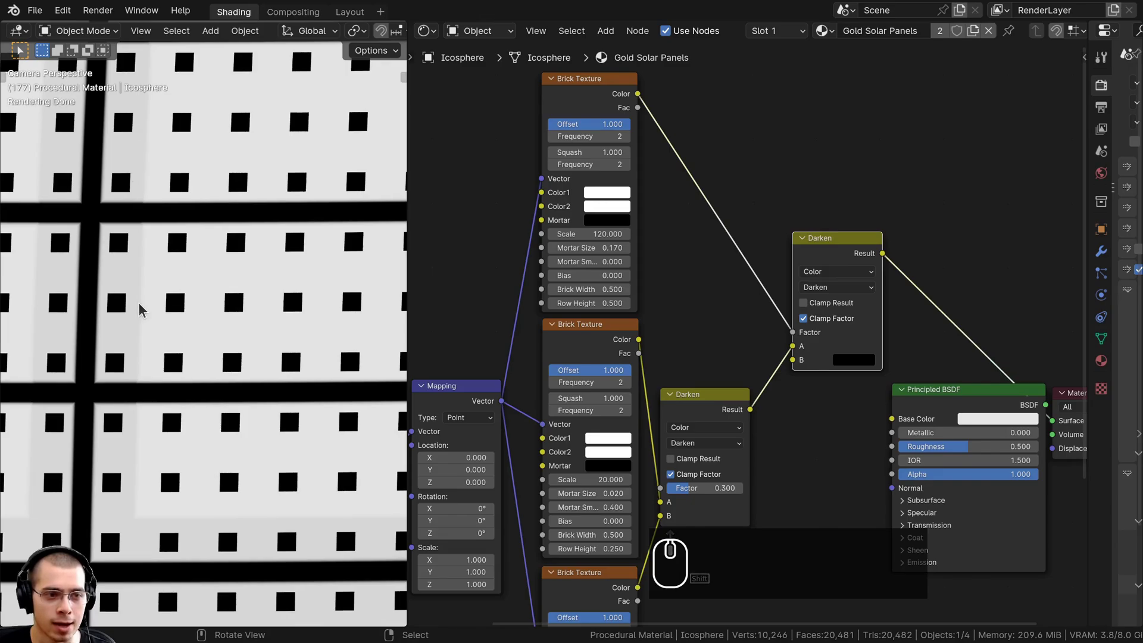
drag(133, 280, 286, 209)
scroll(up, 3)
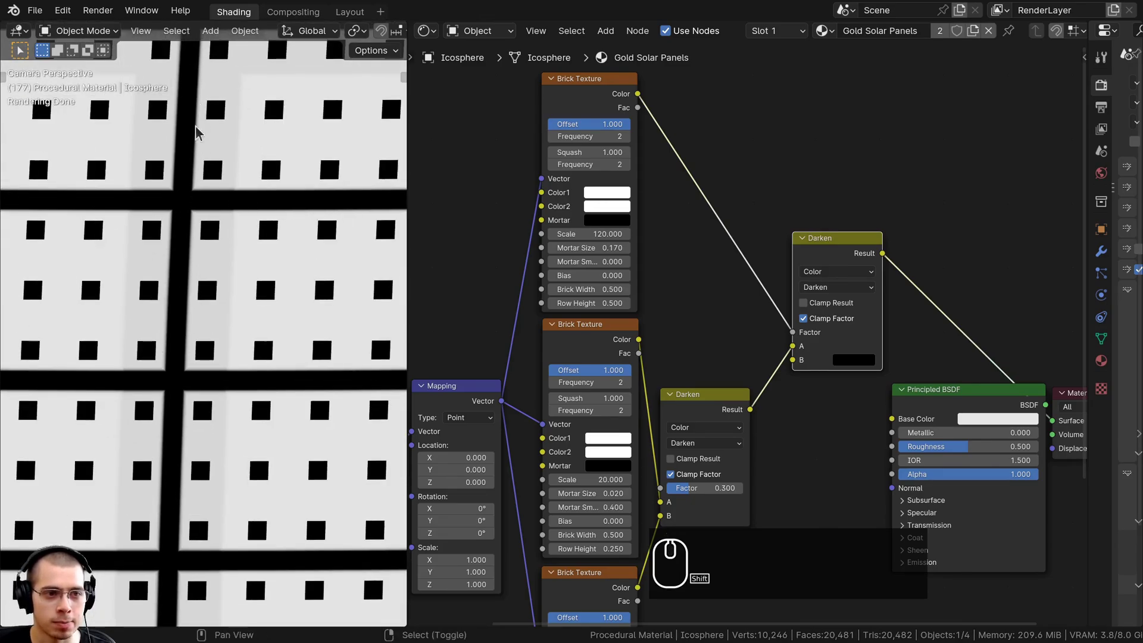
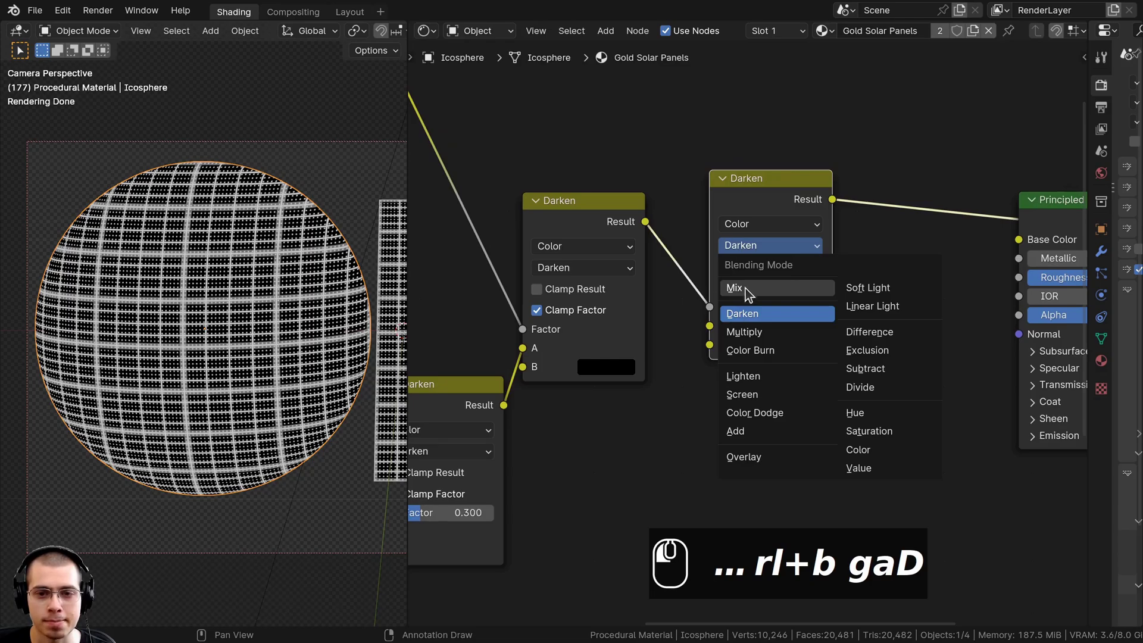
Step: Switch the last blend node to Mix with A orange FFA048 and B dark grey 262626
key(ctrl+shift+z)
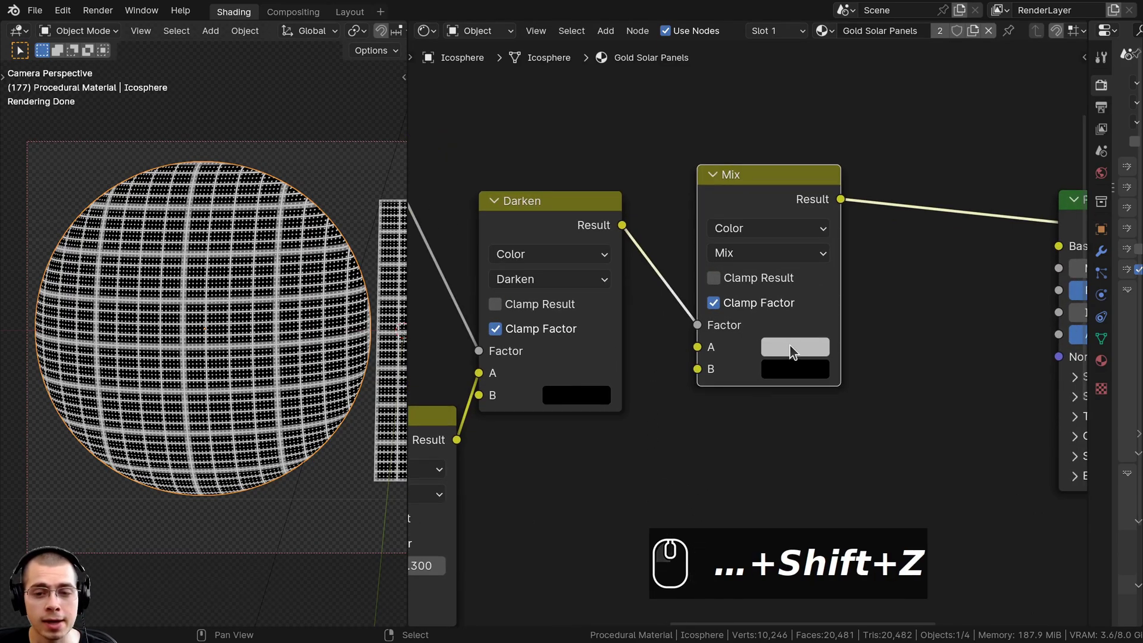
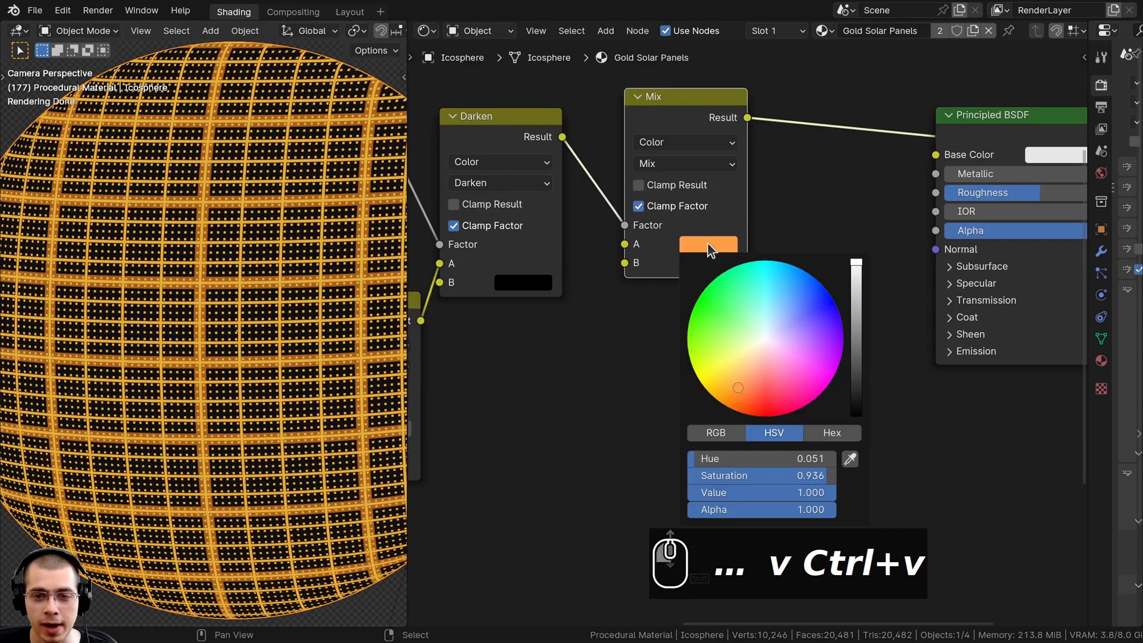
click(835, 433)
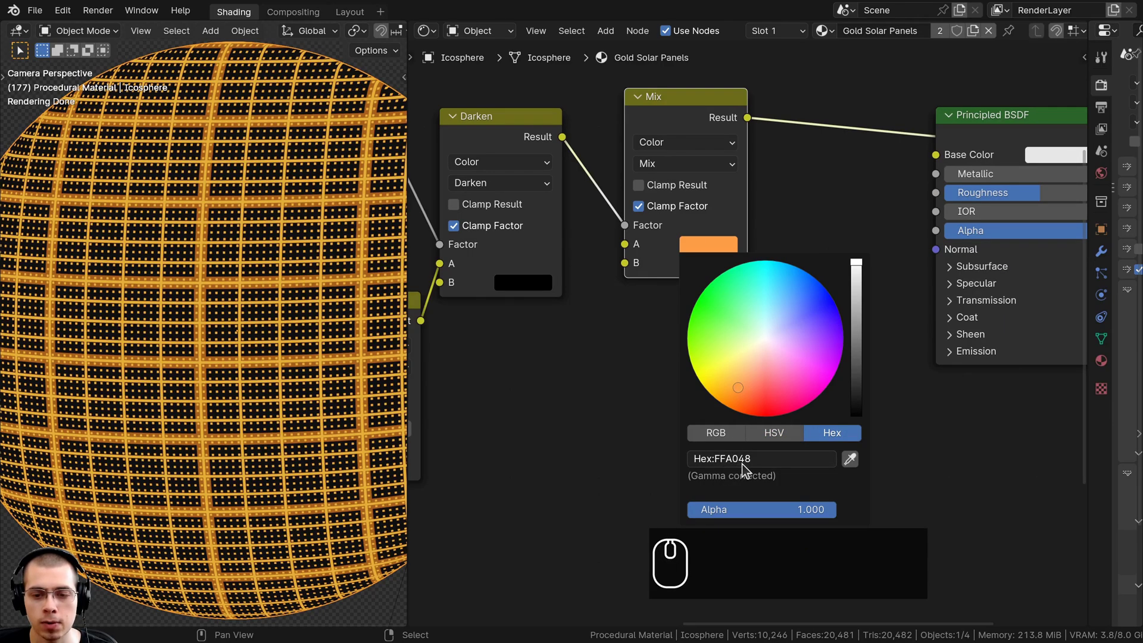
drag(680, 216, 759, 425)
click(694, 219)
drag(819, 408, 759, 424)
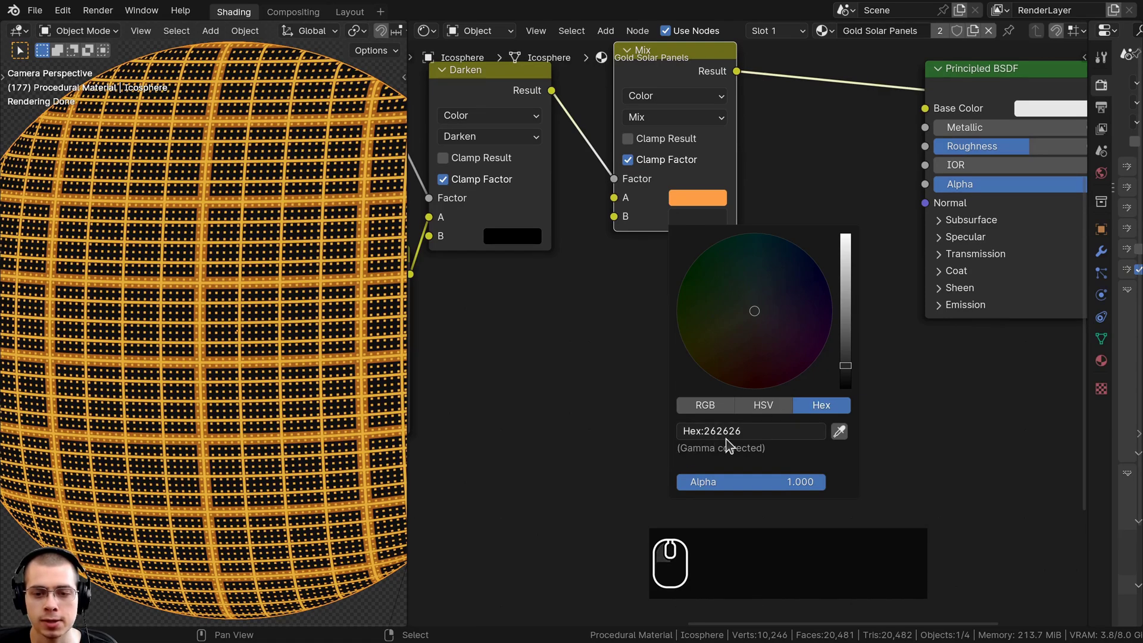
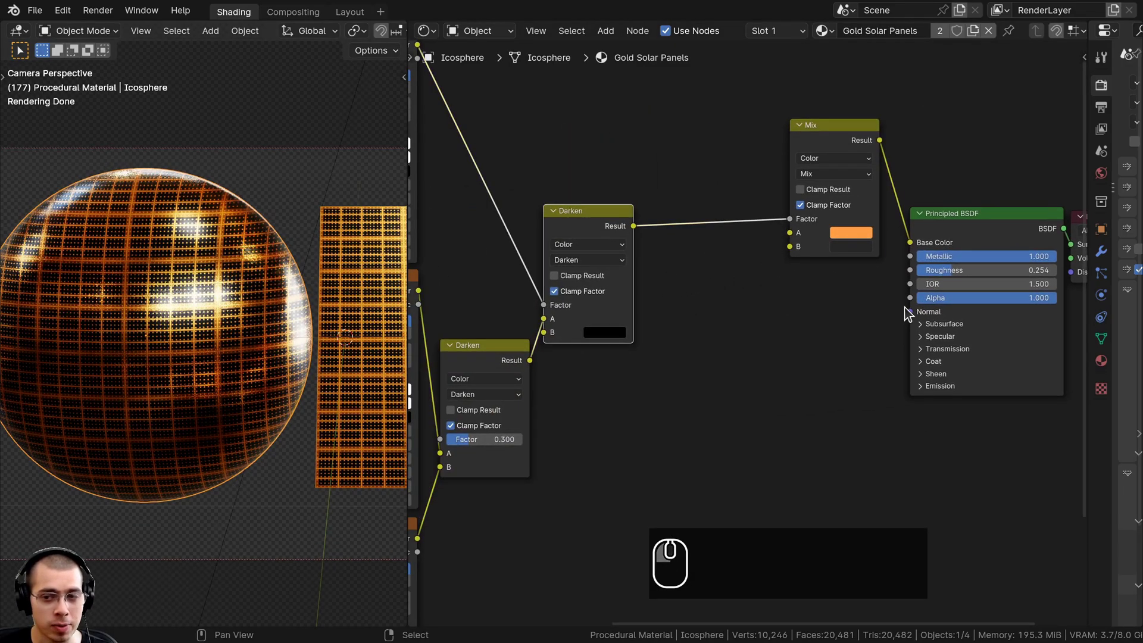
Step: Insert a Bump node taking the Darken grid as Height and feeding the Principled BSDF Normal
scroll(up, 3)
scroll(up, 3)
drag(575, 201, 883, 327)
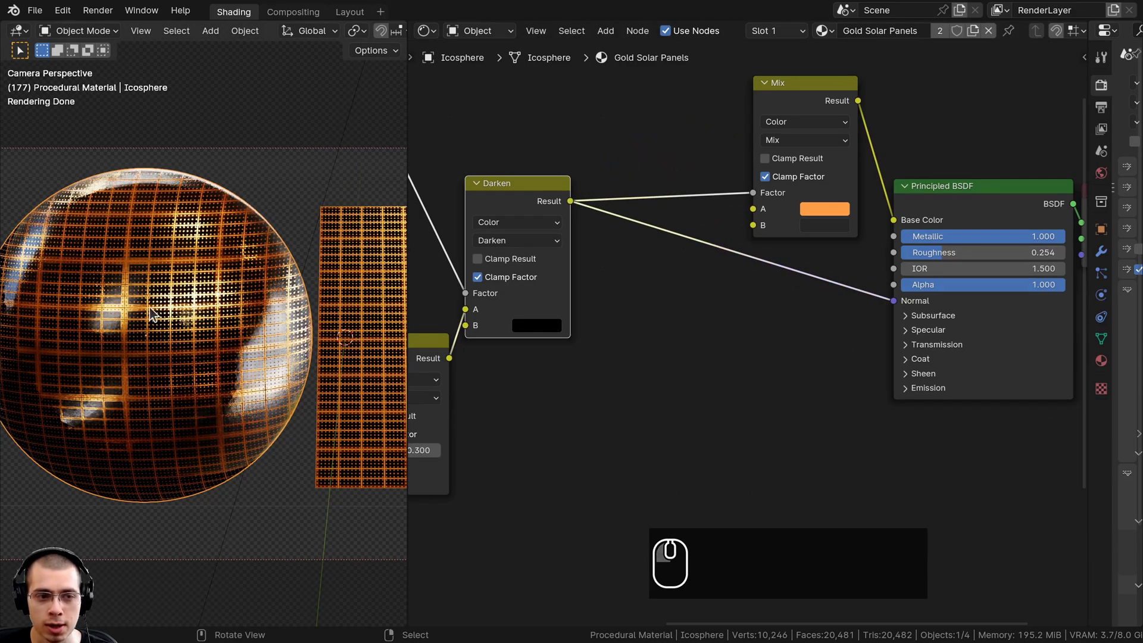
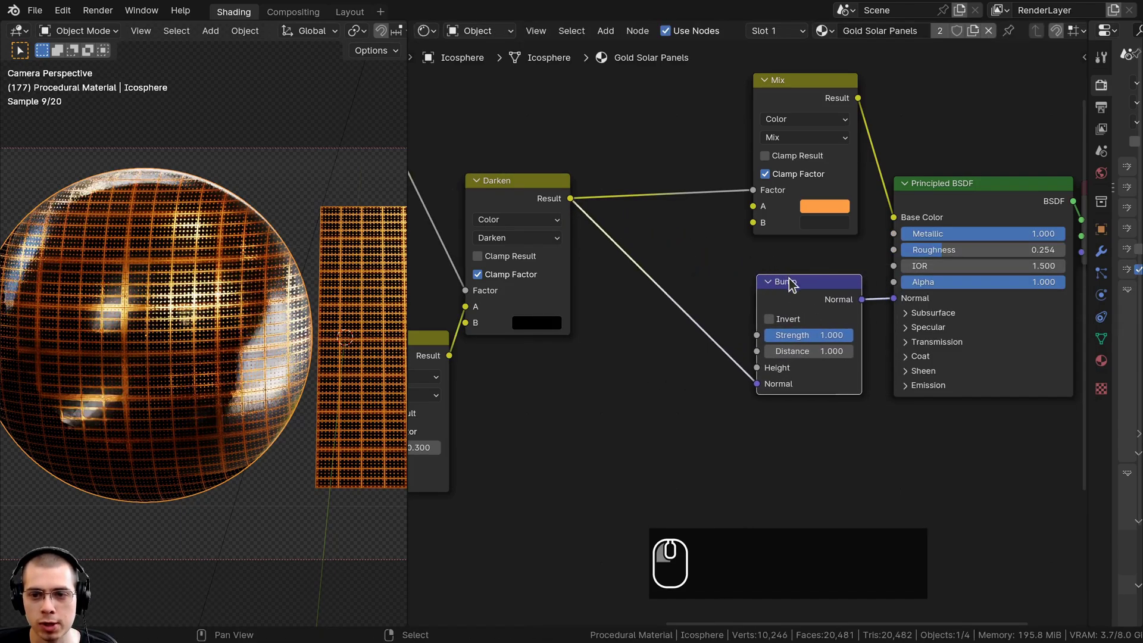
click(807, 289)
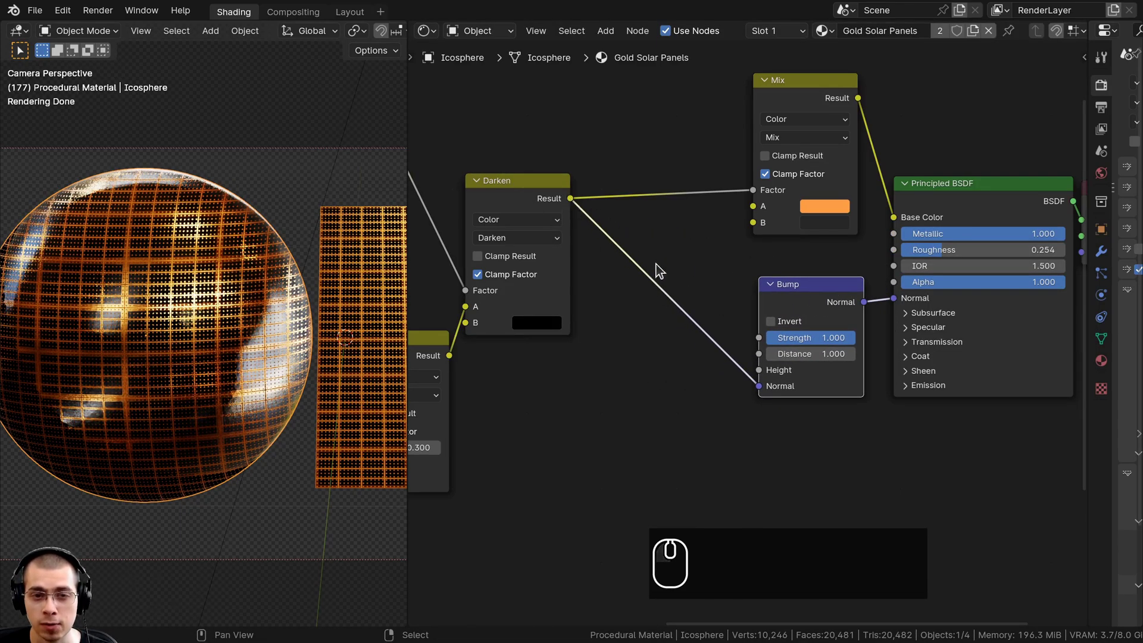
drag(763, 393, 774, 380)
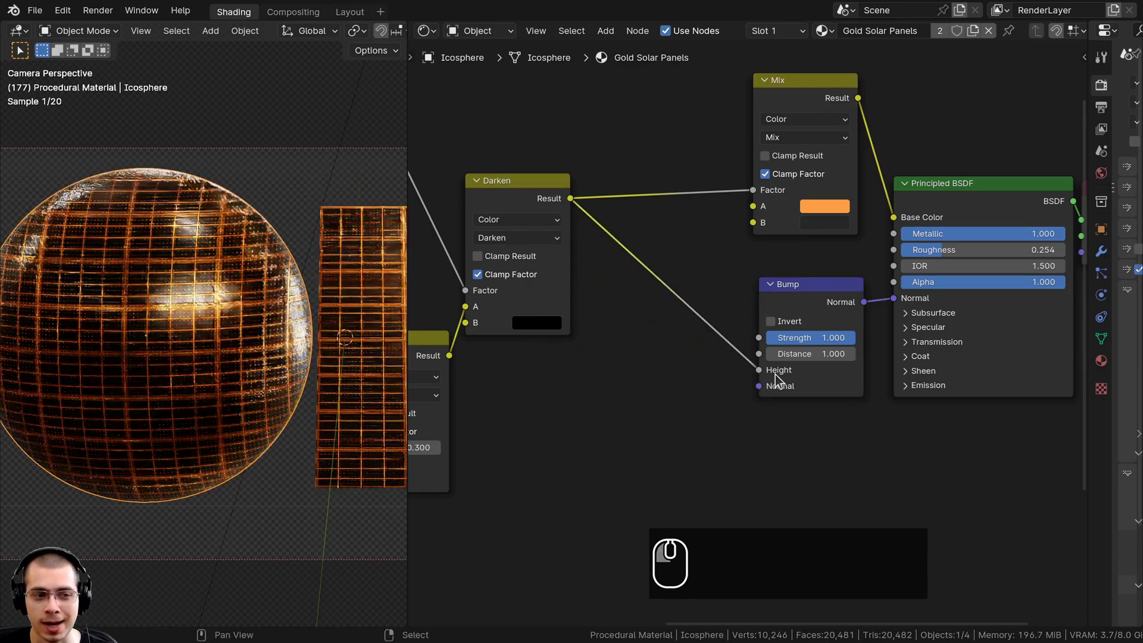
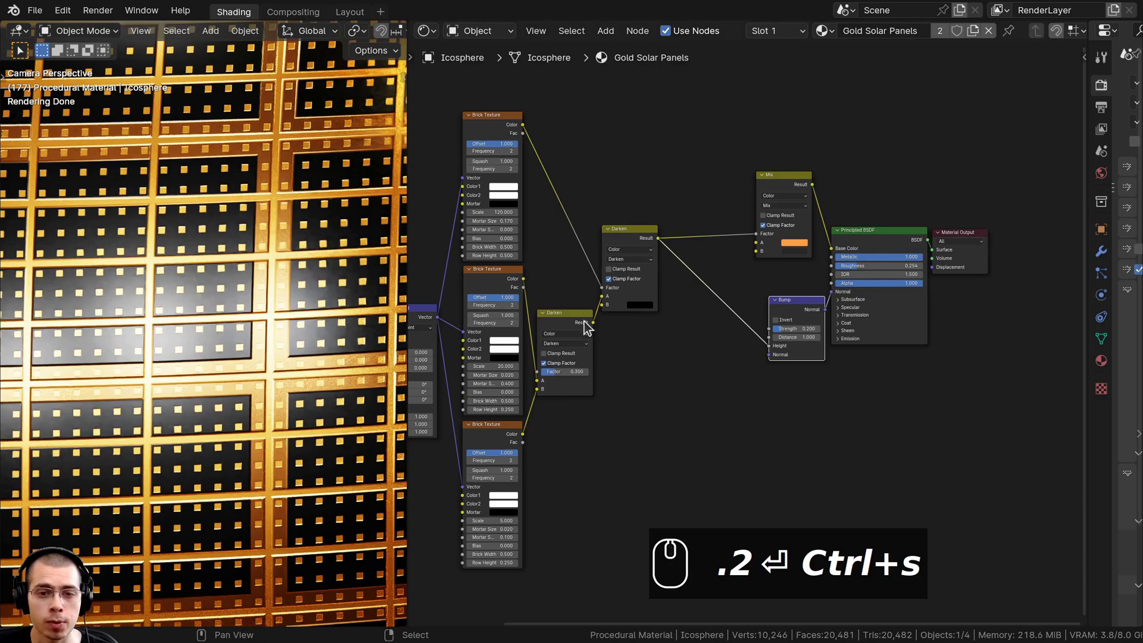
Step: Add a Noise Texture node via the add-node search and place it in the layout
drag(668, 300, 657, 222)
scroll(up, 3)
key(shift+a)
text(a)
click(656, 222)
text(n)
scroll(up, 3)
text(i)
key(Return)
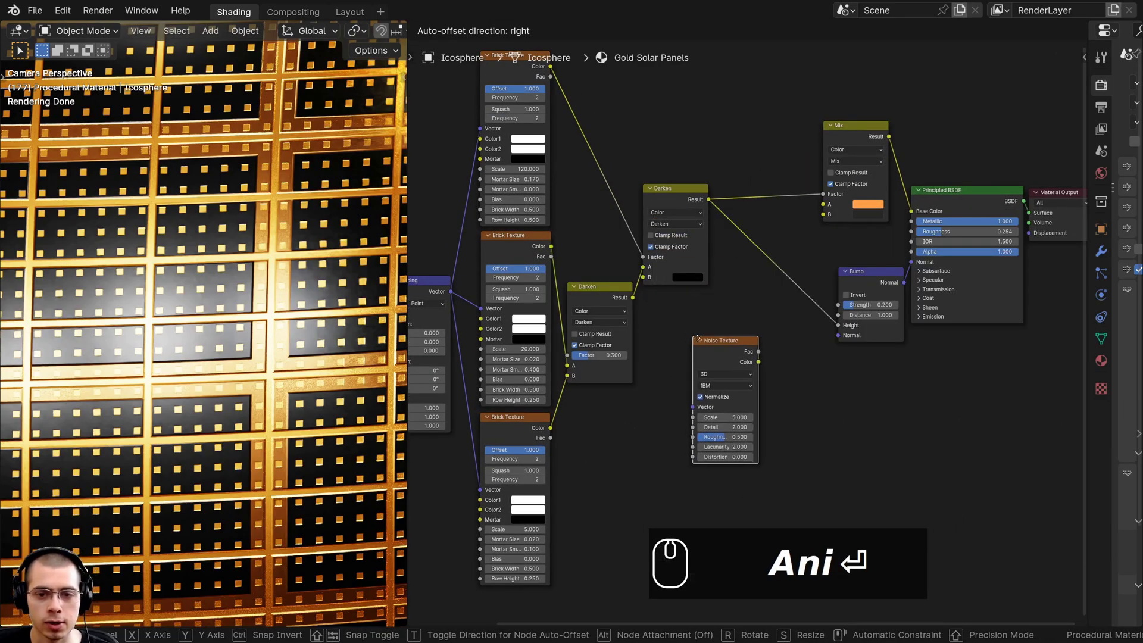
click(705, 309)
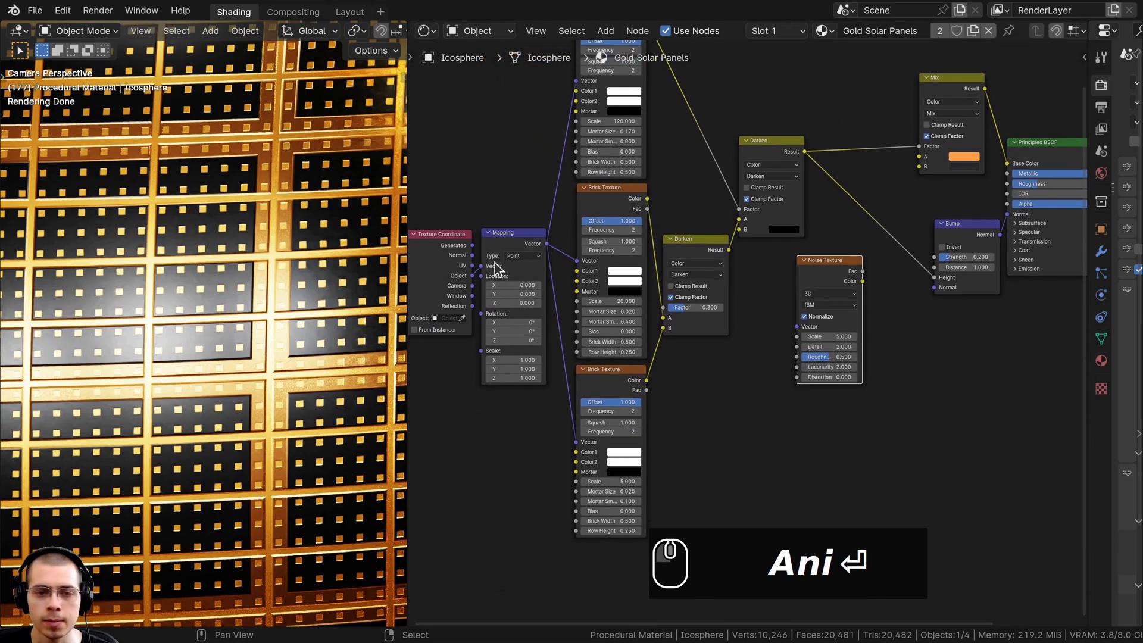
Step: Feed the Mapping vector into the Noise Texture and link its Fac to the shader Roughness
click(508, 246)
click(551, 251)
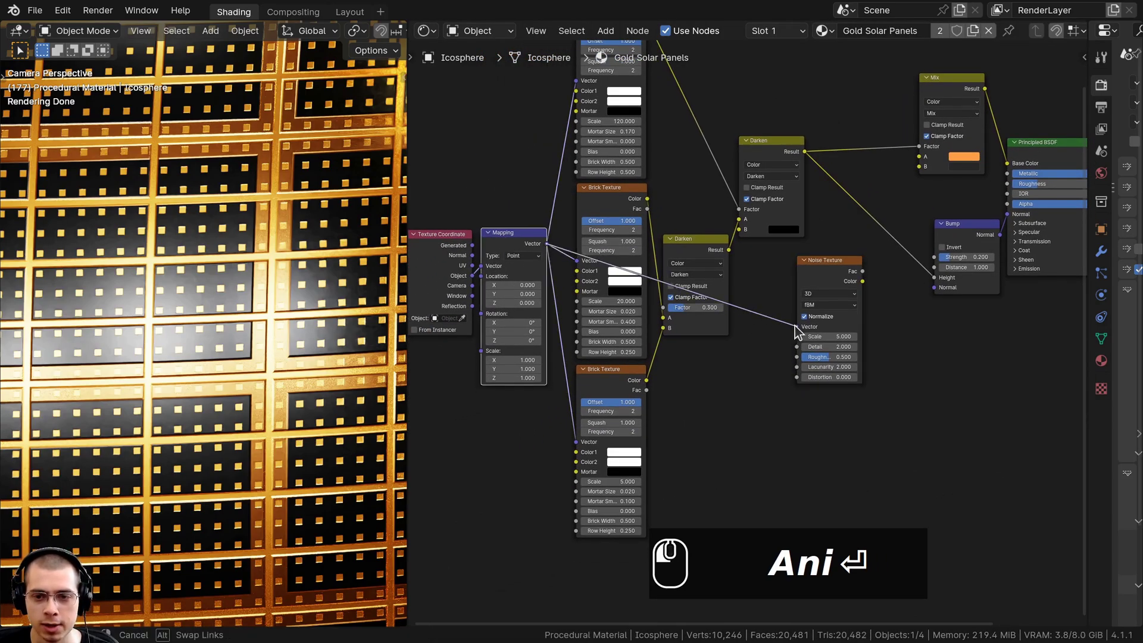
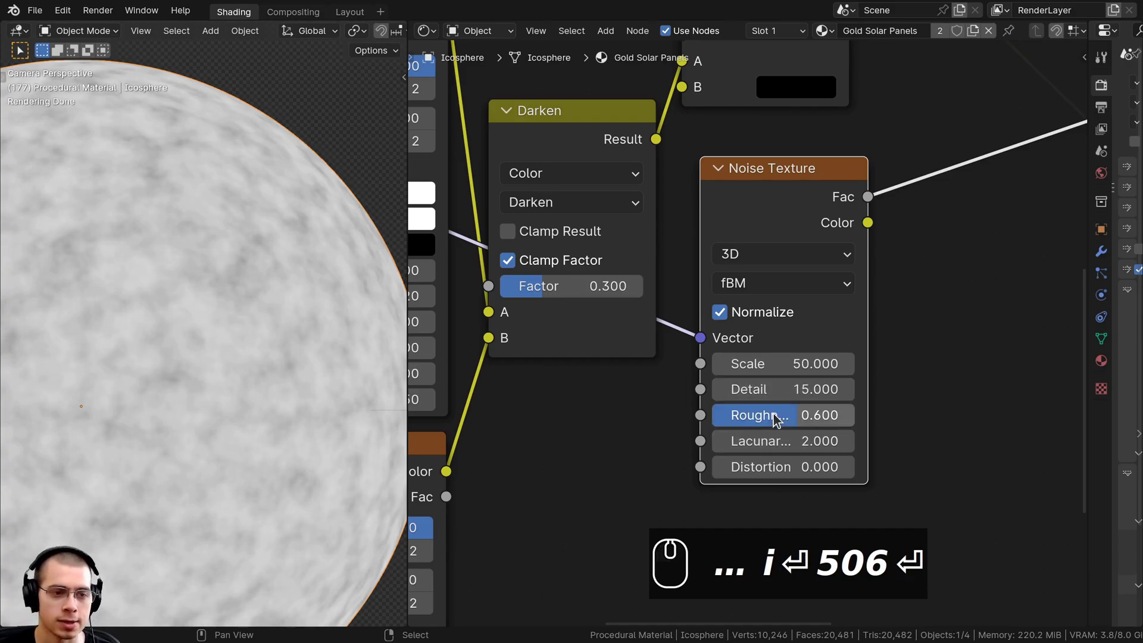
scroll(down, 3)
click(791, 254)
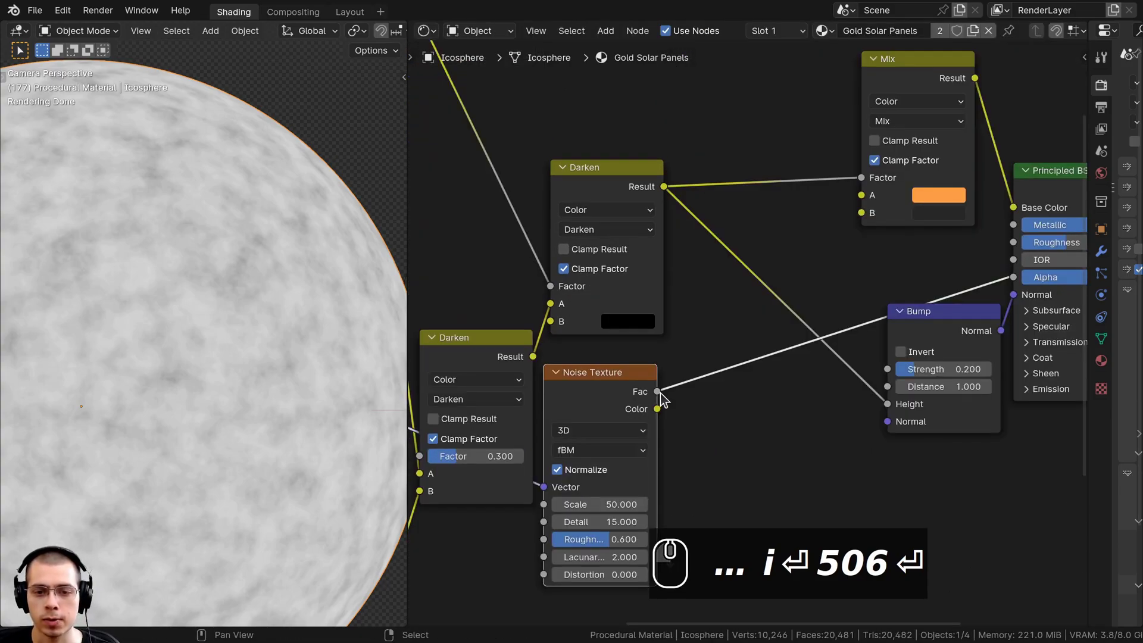
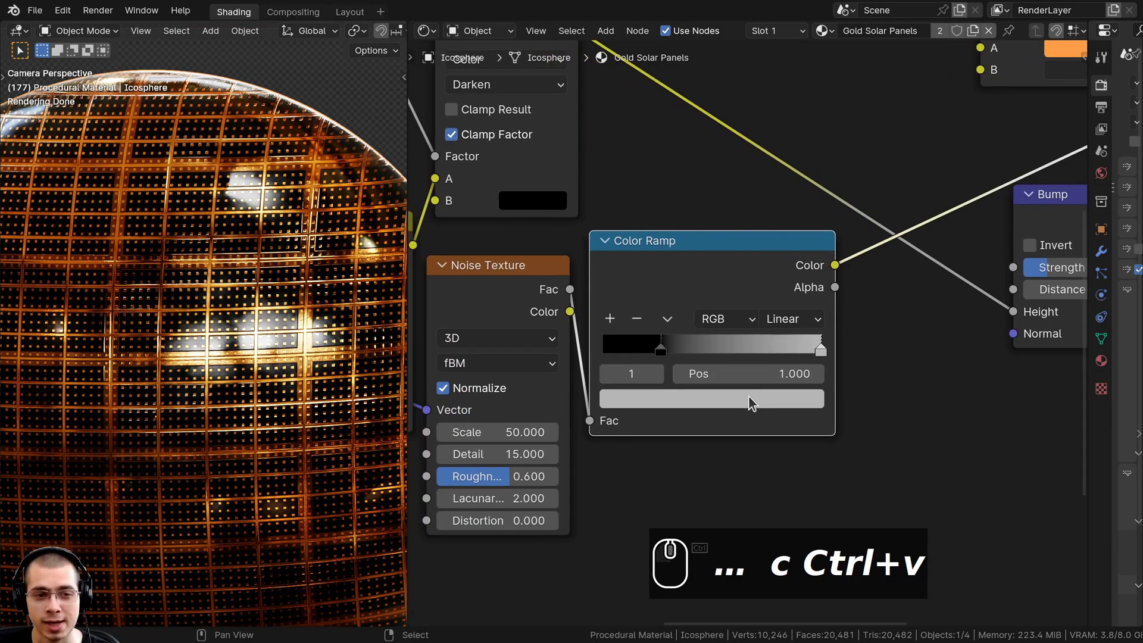
Step: Dim the roughness Color Ramp's bright stop to light grey B7B7B7
click(687, 399)
drag(813, 137, 816, 258)
middle_click(815, 258)
scroll(up, 3)
click(725, 231)
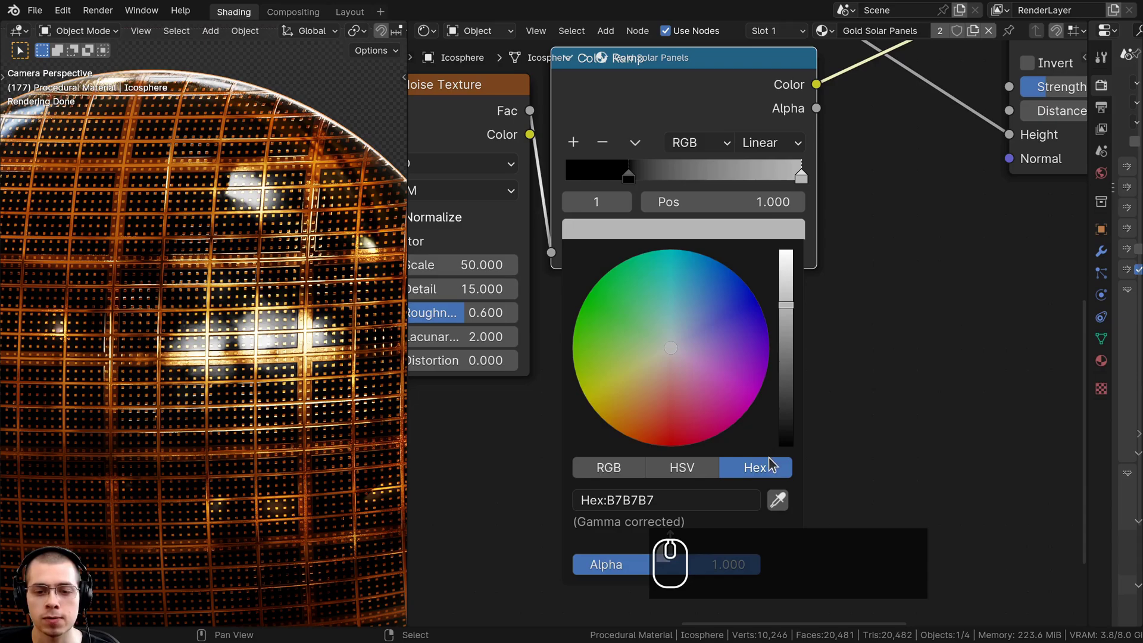
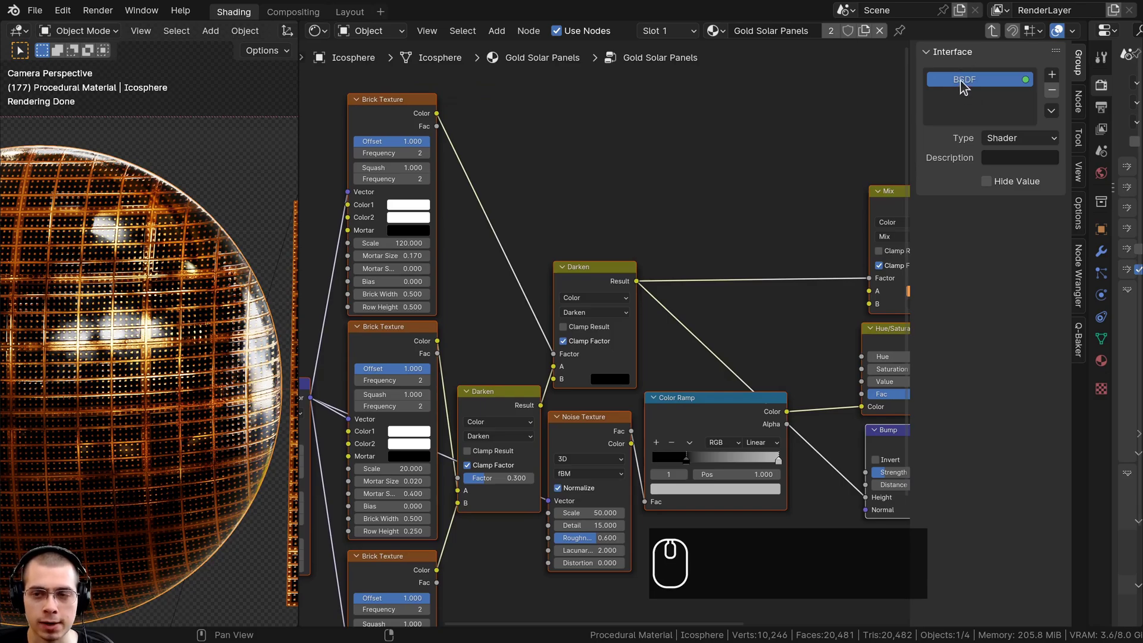
Step: Rename the group's BSDF output socket to Shader
double_click(967, 88)
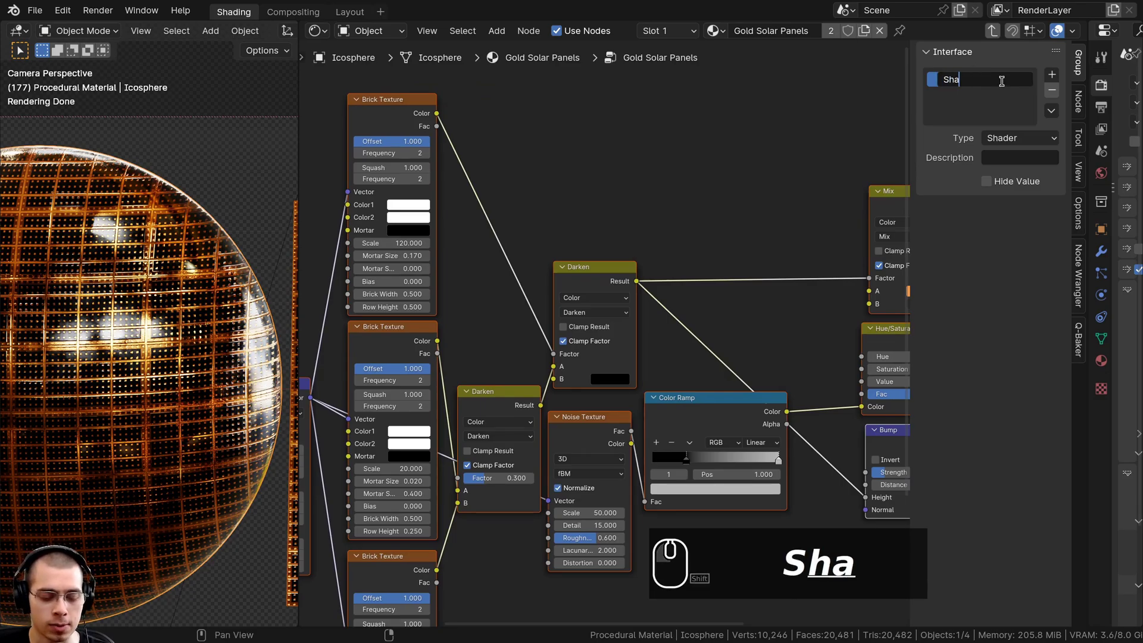
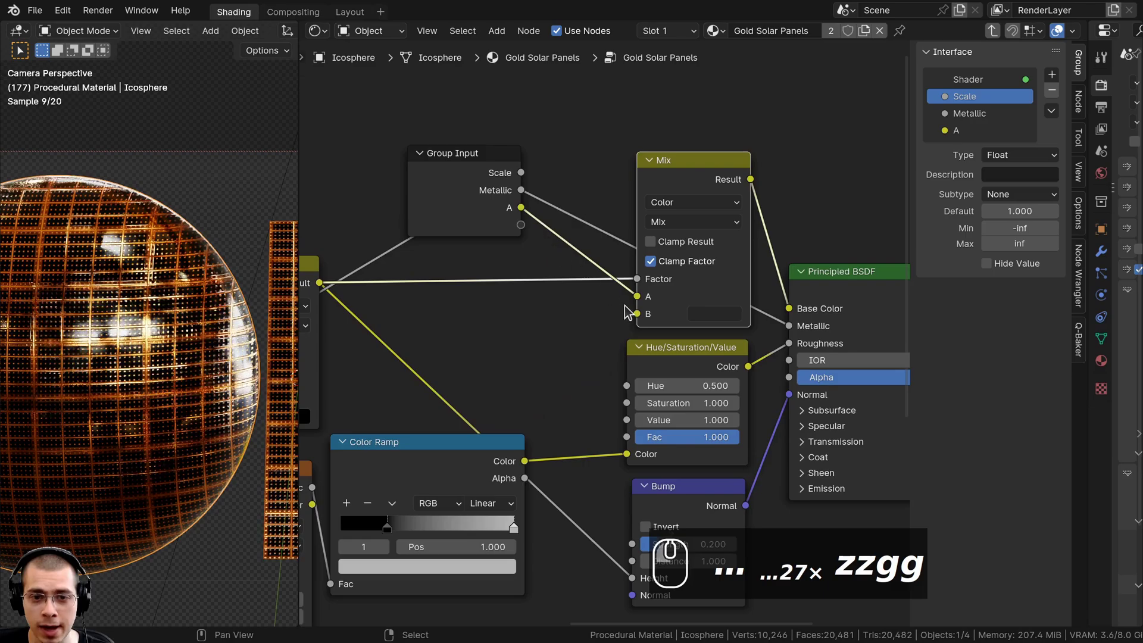
Step: Expose the Mix A and B sockets as group inputs for Color 1 and Color 2
drag(619, 307, 517, 233)
click(471, 221)
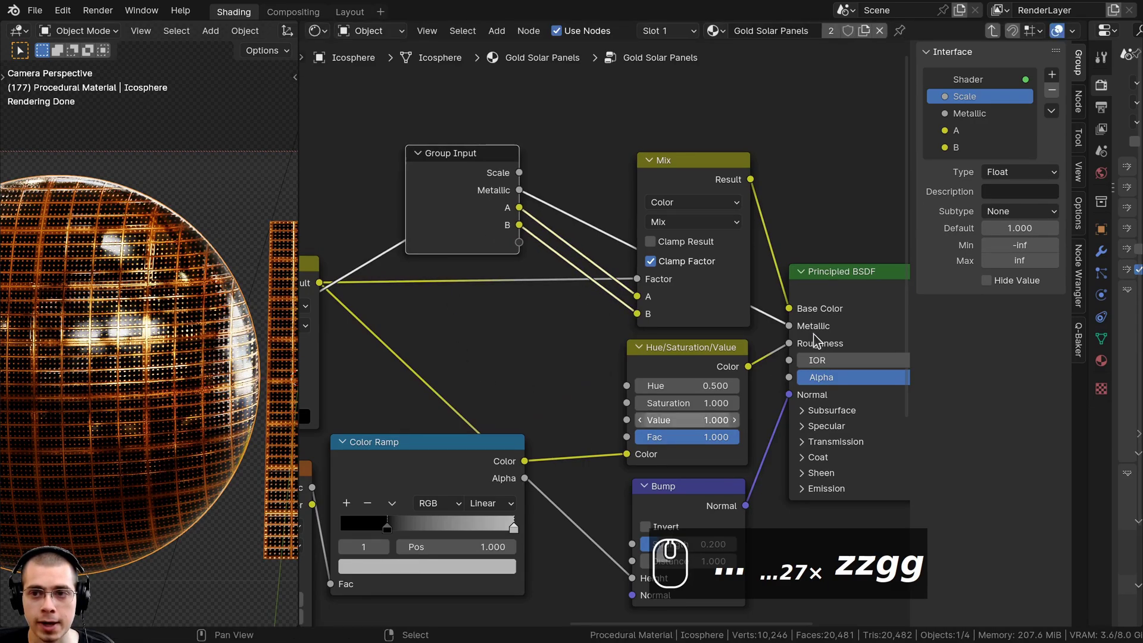
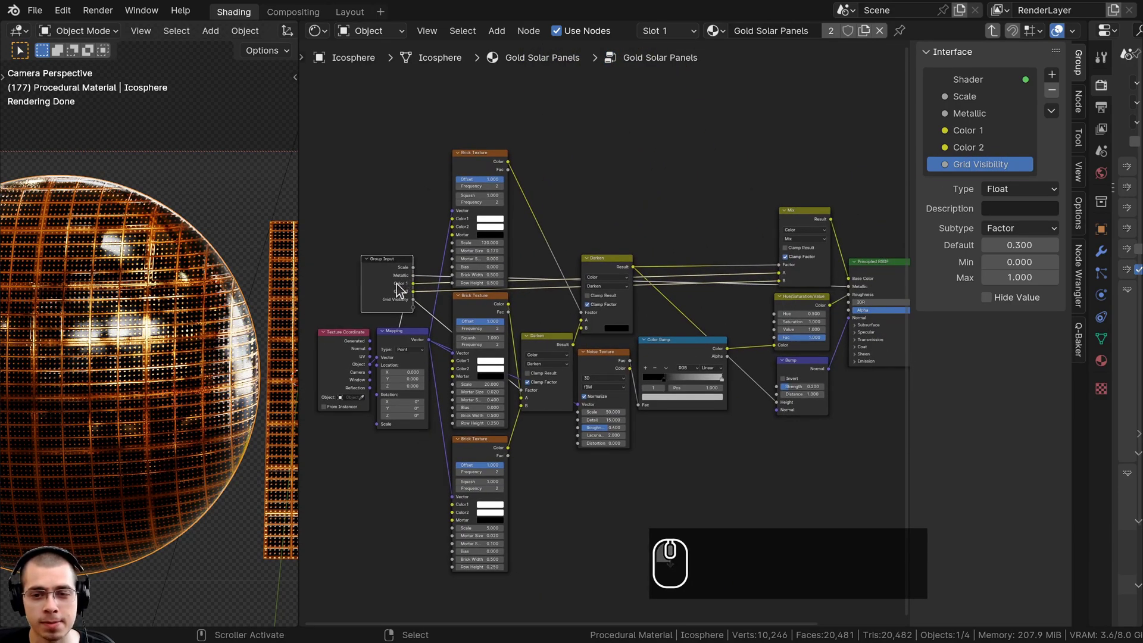
Step: Wire a new group input into Roughness and begin renaming it Roughness
scroll(up, 3)
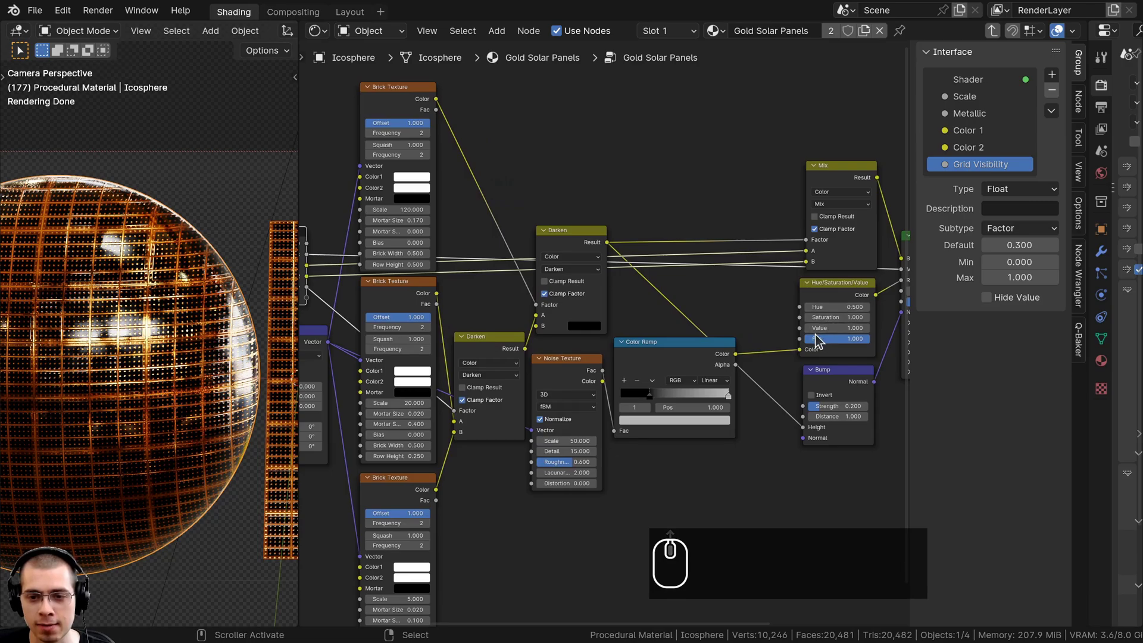
drag(777, 336, 452, 309)
click(422, 289)
click(983, 185)
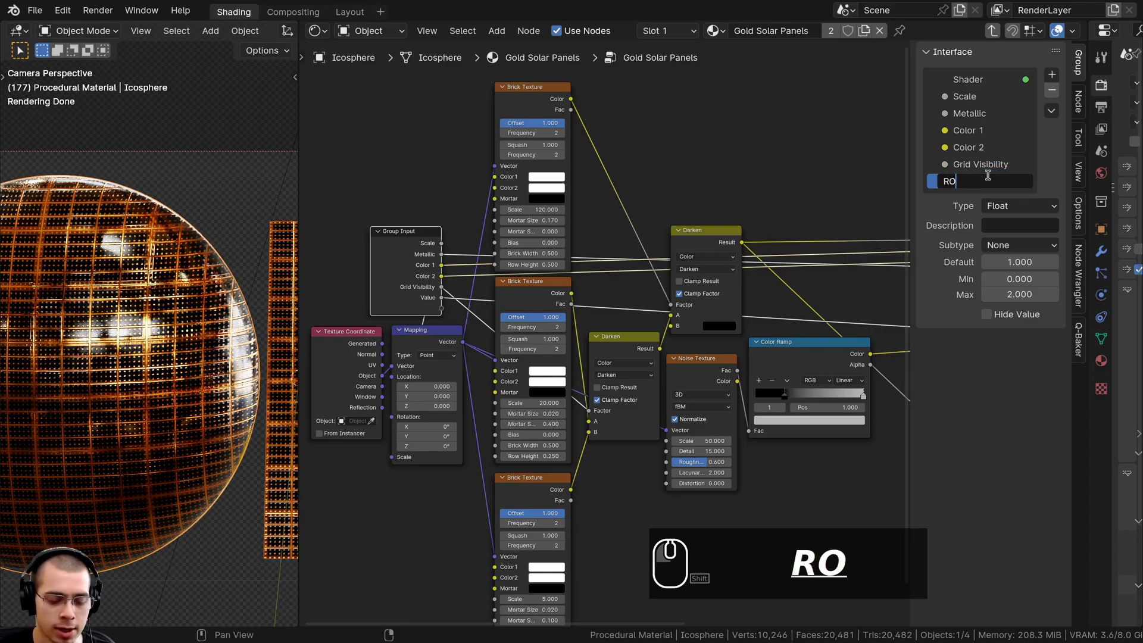